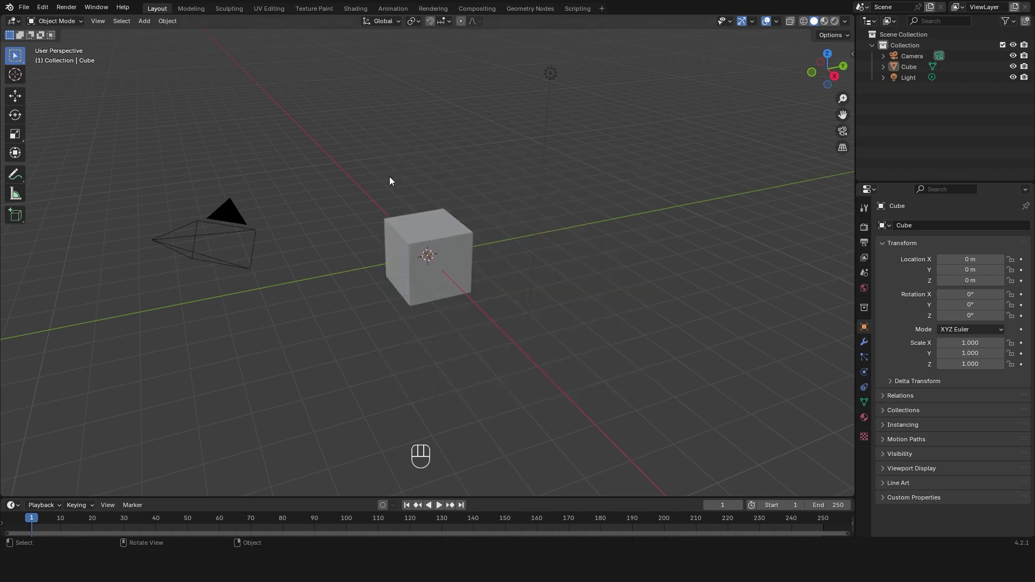
- Delete the default cube, add a 64-vertex cylinder at the origin and enter Edit Mode
{"action": "left_click", "coordinate": [444, 241]}
{"action": "key", "text": "x"}
{"action": "left_click", "coordinate": [668, 74]}
{"action": "key", "text": "x"}
{"action": "left_click_drag", "start_coordinate": [322, 200], "coordinate": [479, 242]}
{"action": "key", "text": "shift+a"}
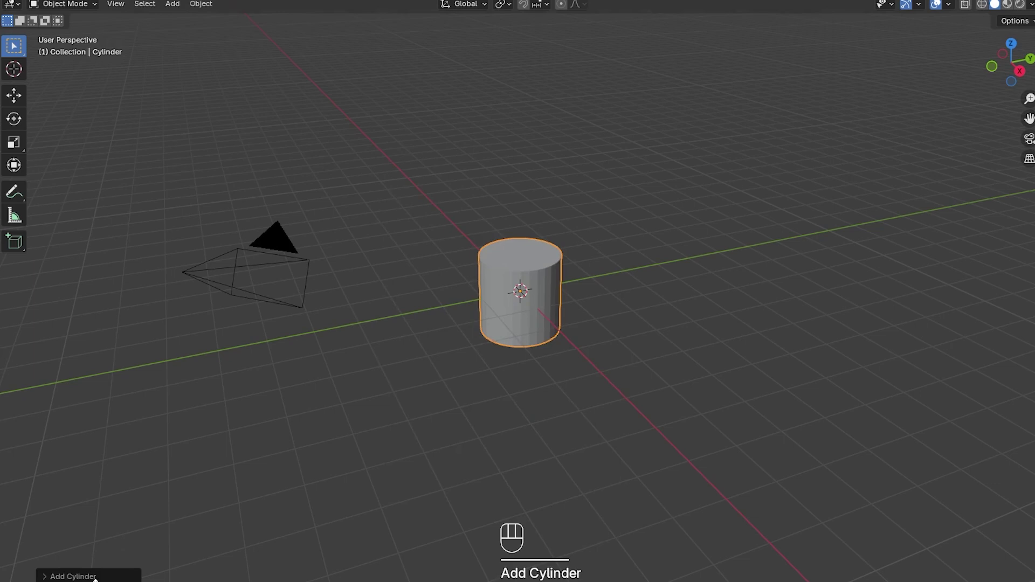
{"action": "left_click", "coordinate": [115, 572]}
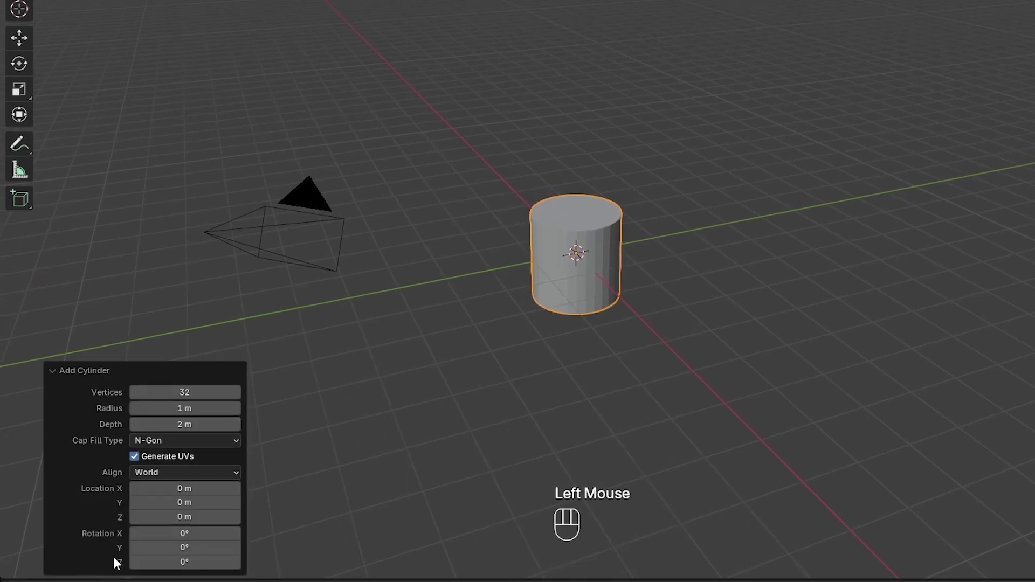
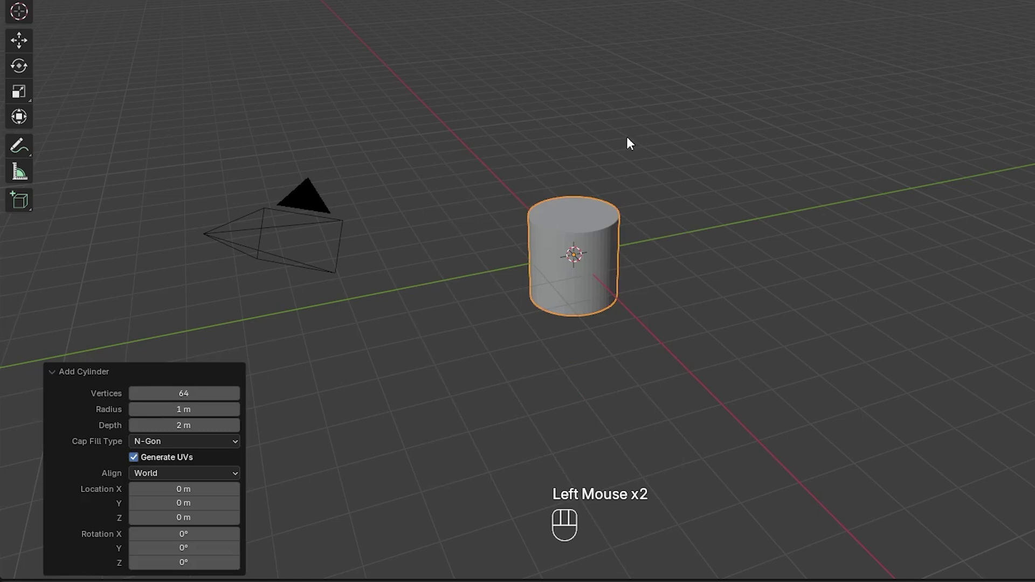
{"action": "key", "text": "Tab"}
- Delete the cylinder's top and bottom cap faces and scale the band to 0.195 along Z
{"action": "key", "text": "Tab"}
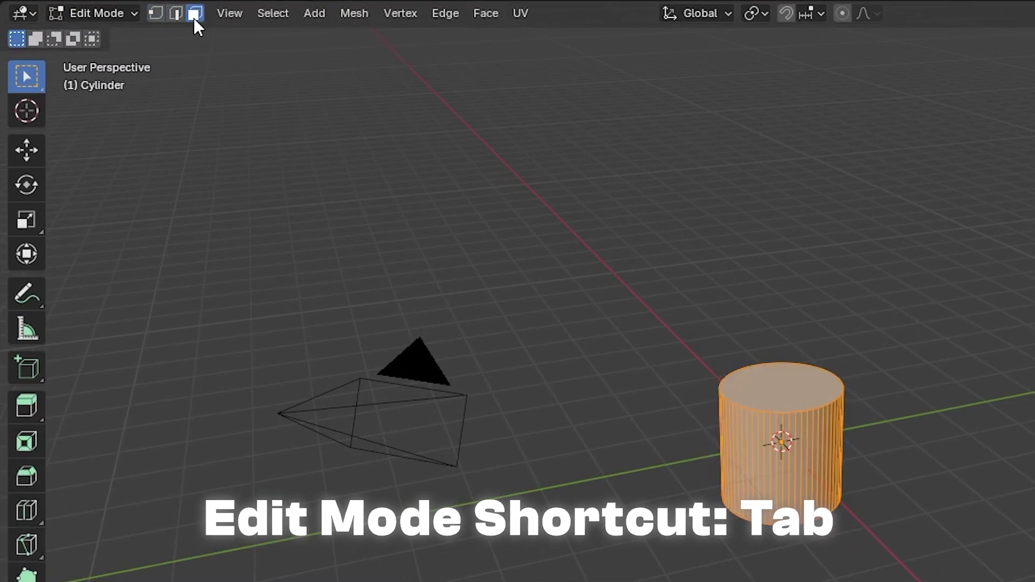
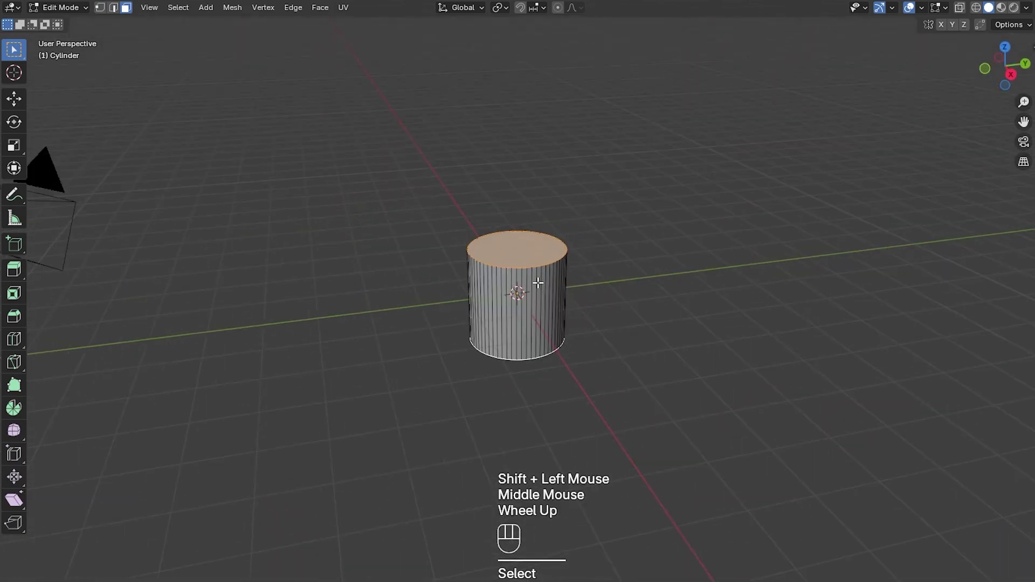
{"action": "key", "text": "x"}
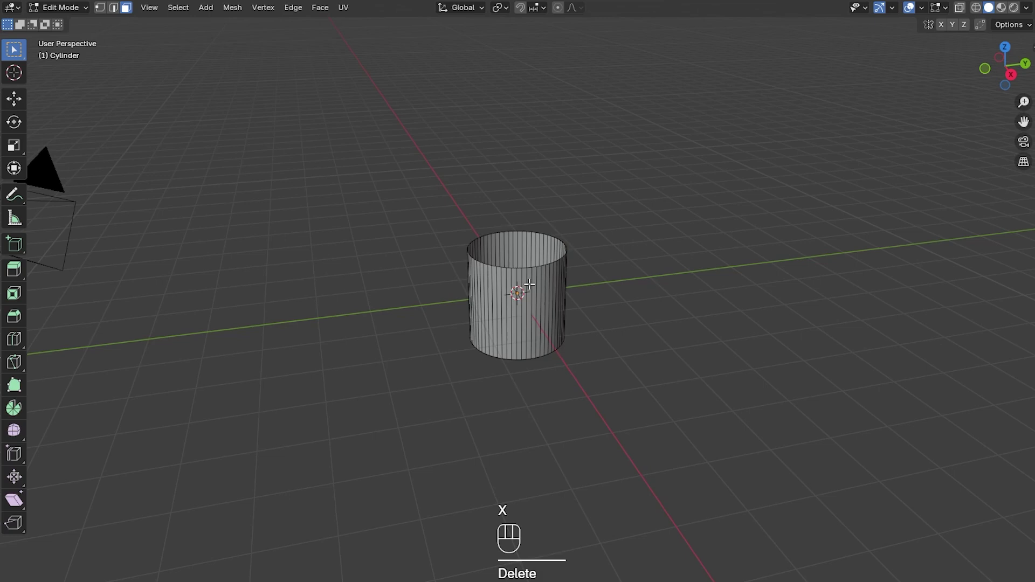
{"action": "key", "text": "a"}
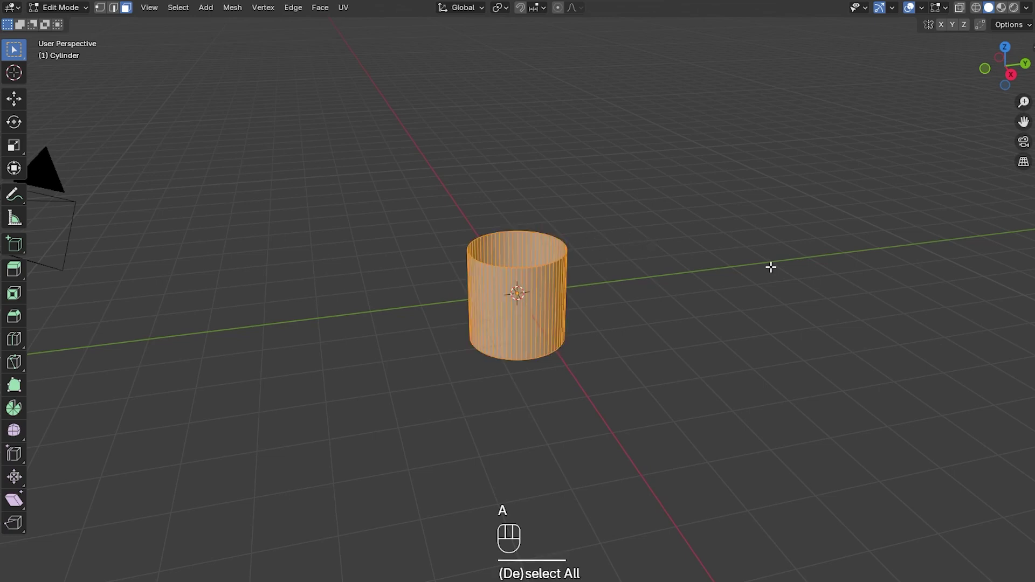
{"action": "key", "text": "s"}
{"action": "key", "text": "z"}
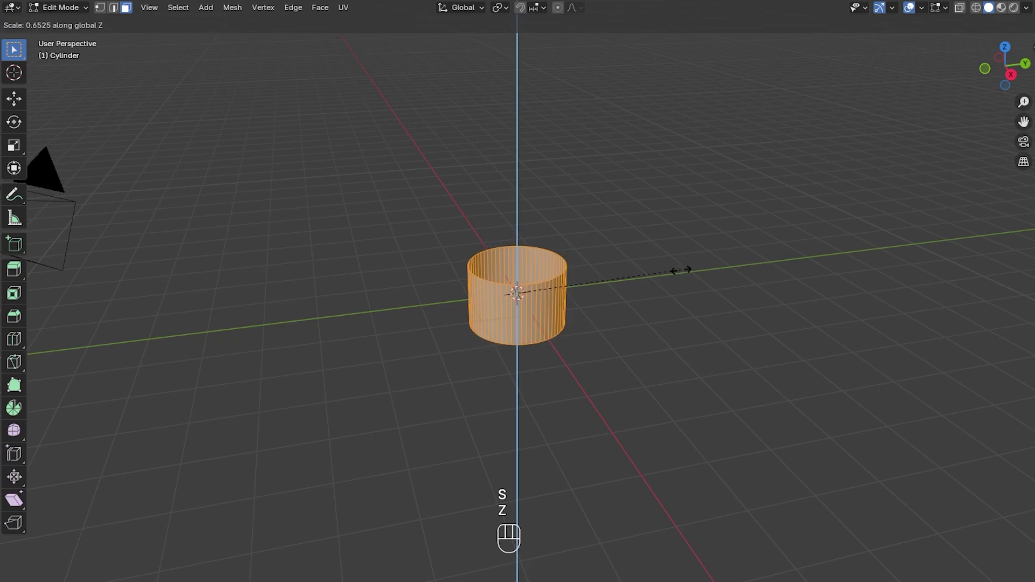
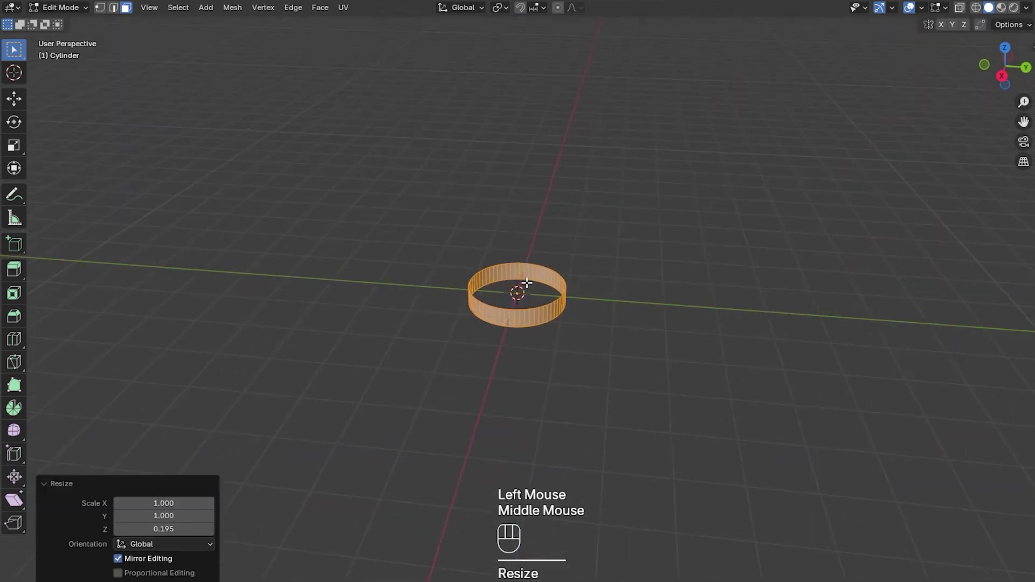
{"action": "scroll", "scroll_direction": "up", "scroll_amount": 3}
- Extrude the band's faces along normals for wall thickness, then flatten the ring to 0.822 in Z
{"action": "key", "text": "alt+e"}
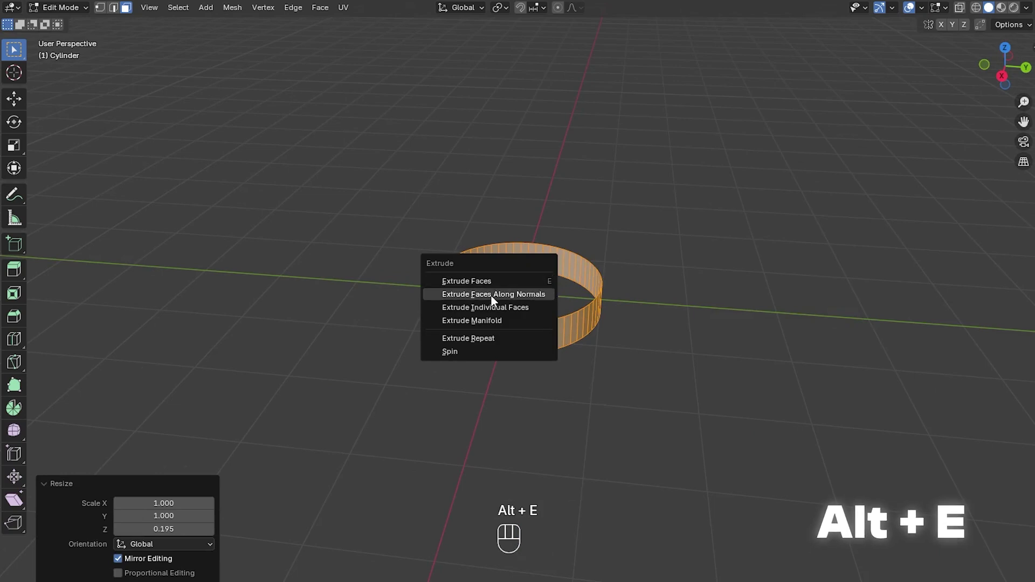
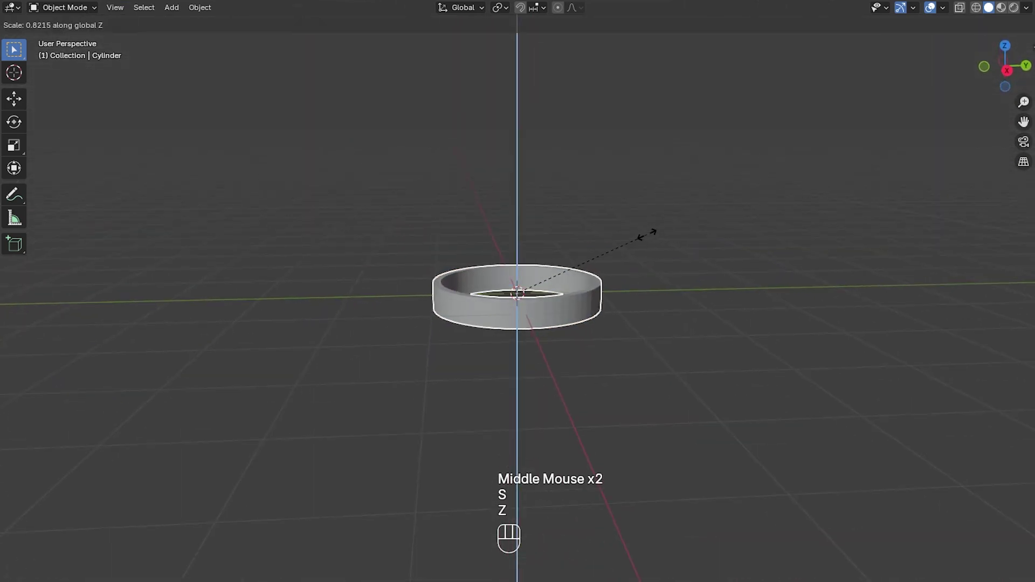
{"action": "left_click", "coordinate": [651, 236]}
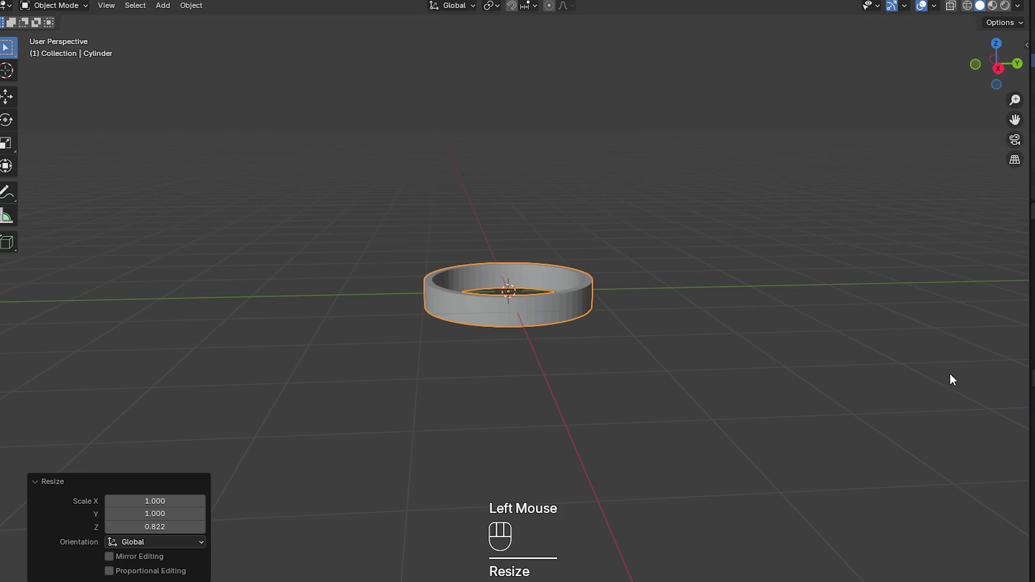
- Apply the ring's scale and add a Bevel modifier with 6 segments
{"action": "left_click", "coordinate": [827, 345]}
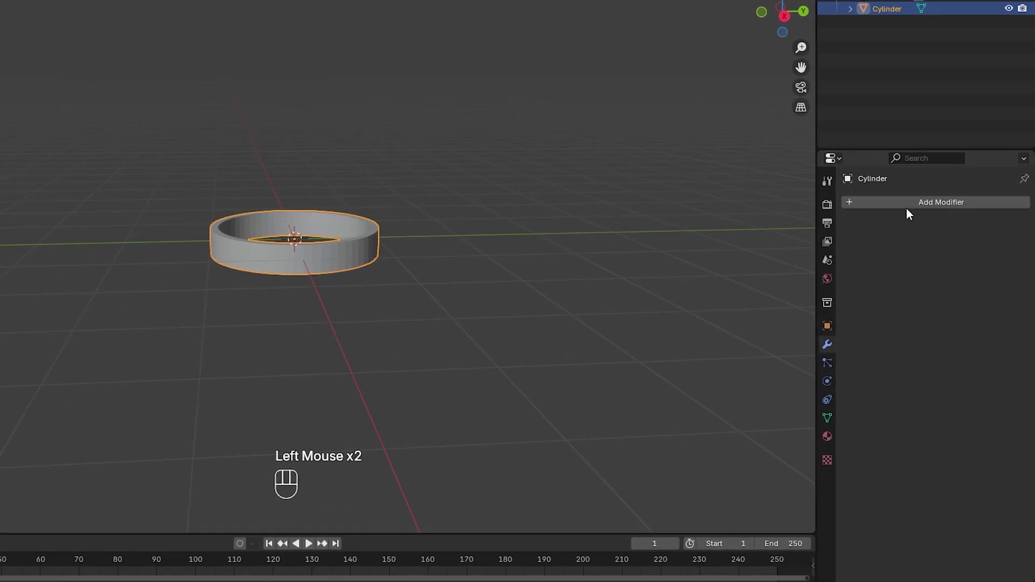
{"action": "left_click_drag", "start_coordinate": [908, 208], "coordinate": [417, 240]}
{"action": "middle_click", "coordinate": [416, 240]}
{"action": "scroll", "scroll_direction": "up", "scroll_amount": 3}
{"action": "key", "text": "ctrl+a"}
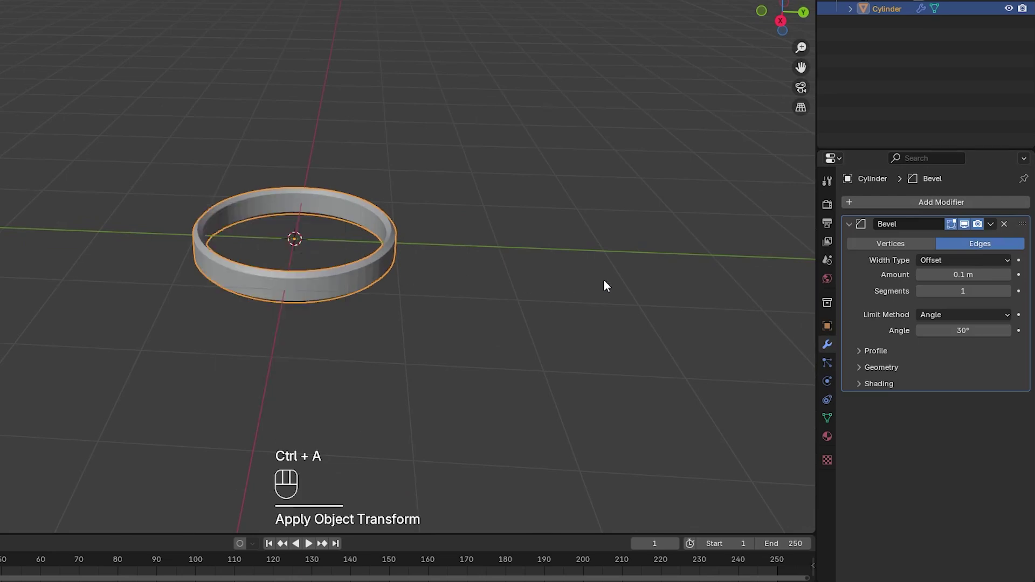
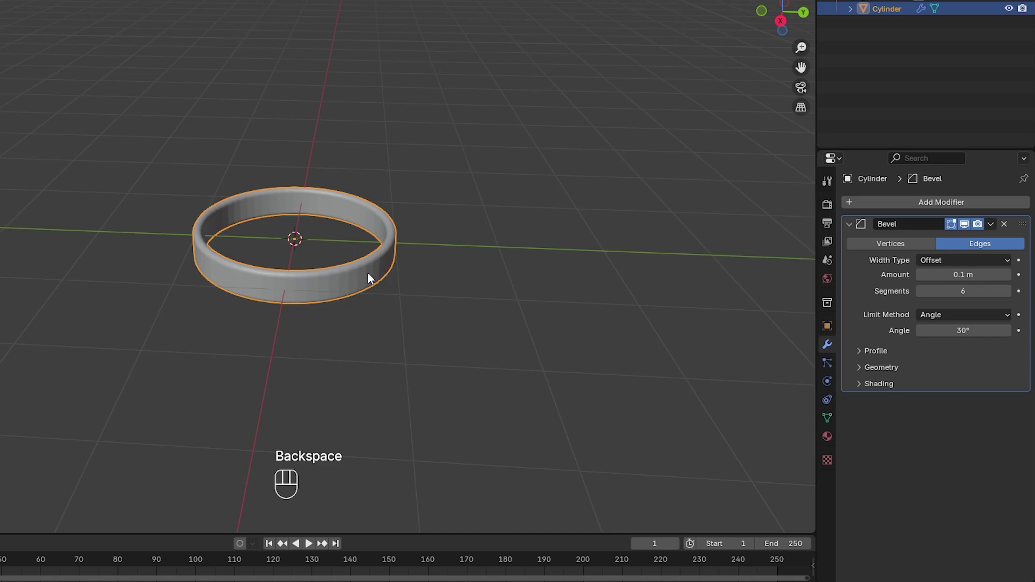
- Shade the beveled ring smooth and inspect it
{"action": "right_click", "coordinate": [371, 275]}
{"action": "middle_click", "coordinate": [367, 283]}
{"action": "scroll", "scroll_direction": "up", "scroll_amount": 3}
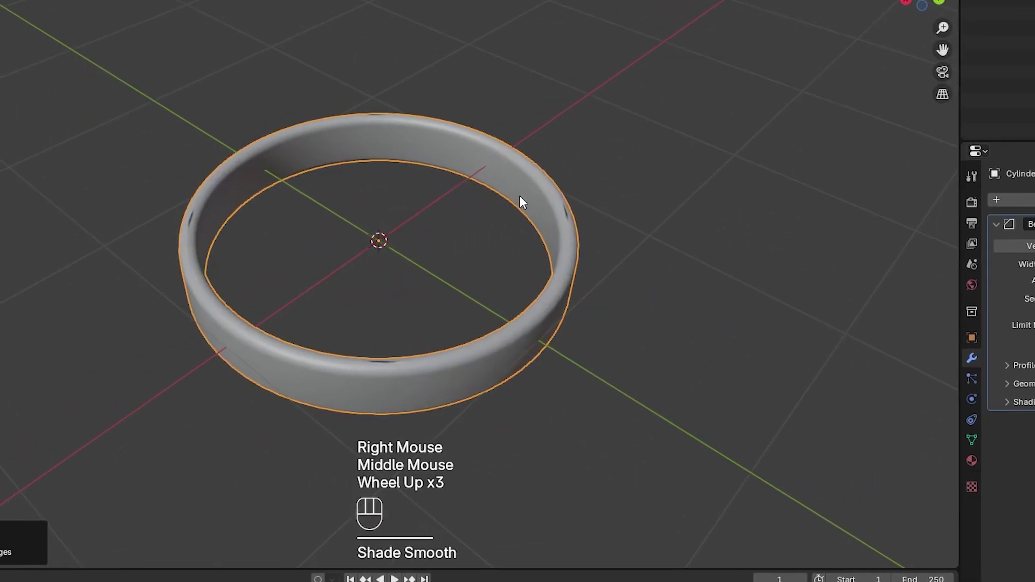
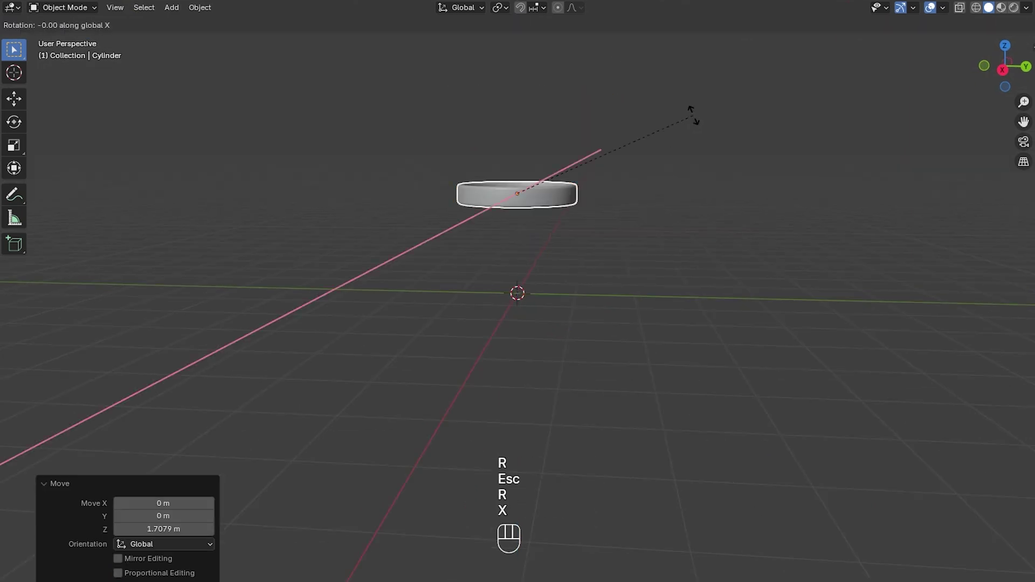
- Rotate the ring upright 90°, raise it along Z and switch to the side view
{"action": "key", "text": "y"}
{"action": "key", "text": "9"}
{"action": "key", "text": "0"}
{"action": "key", "text": "Return"}
{"action": "middle_click", "coordinate": [654, 110]}
{"action": "key", "text": "g"}
{"action": "key", "text": "z"}
{"action": "left_click", "coordinate": [1015, 77]}
{"action": "middle_click", "coordinate": [1015, 77]}
{"action": "left_click", "coordinate": [1005, 77]}
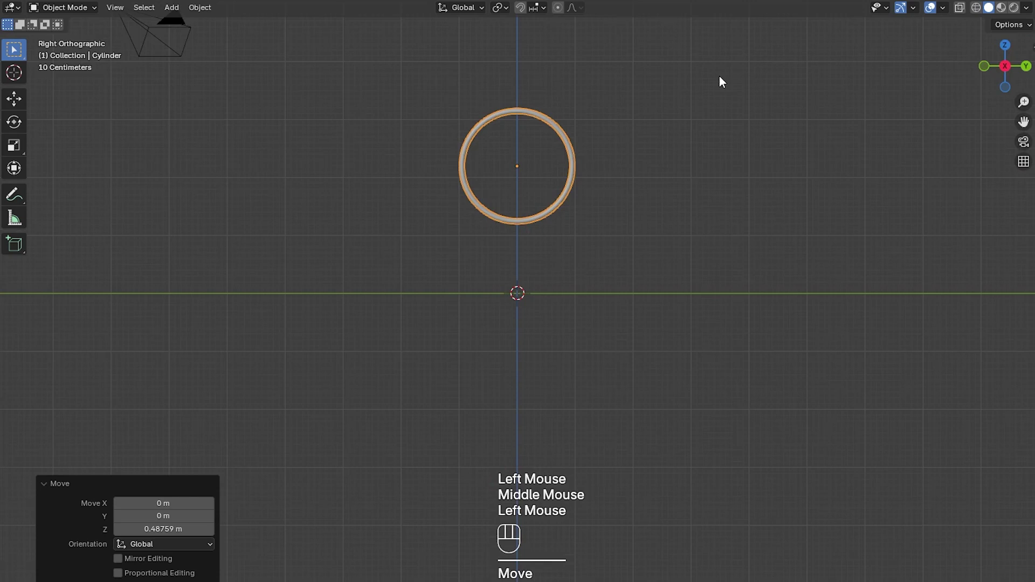
{"action": "scroll", "scroll_direction": "up", "scroll_amount": 3}
- Duplicate the ring and shrink the copies to nest inside one another
{"action": "key", "text": "shift+d"}
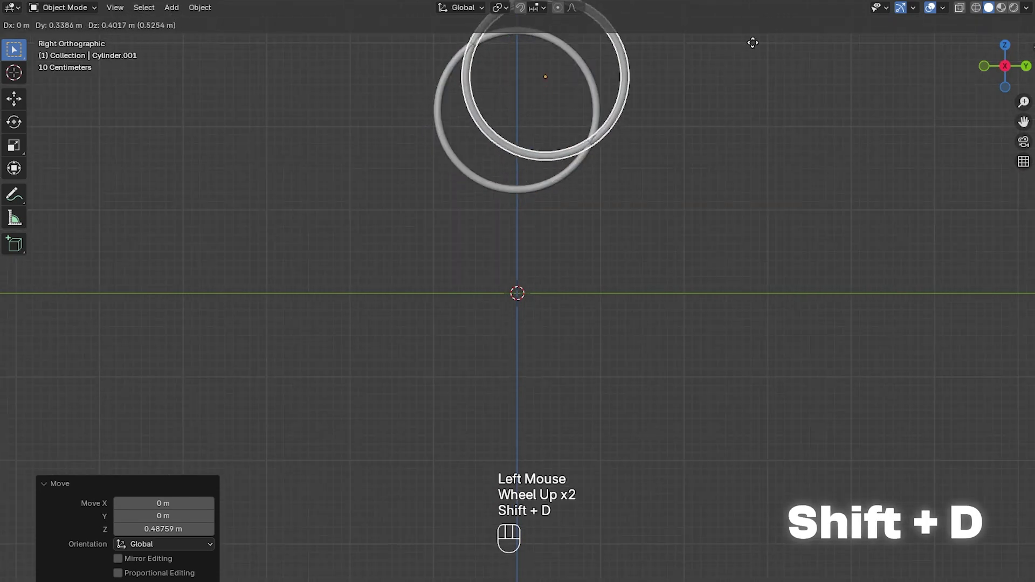
{"action": "key", "text": "s"}
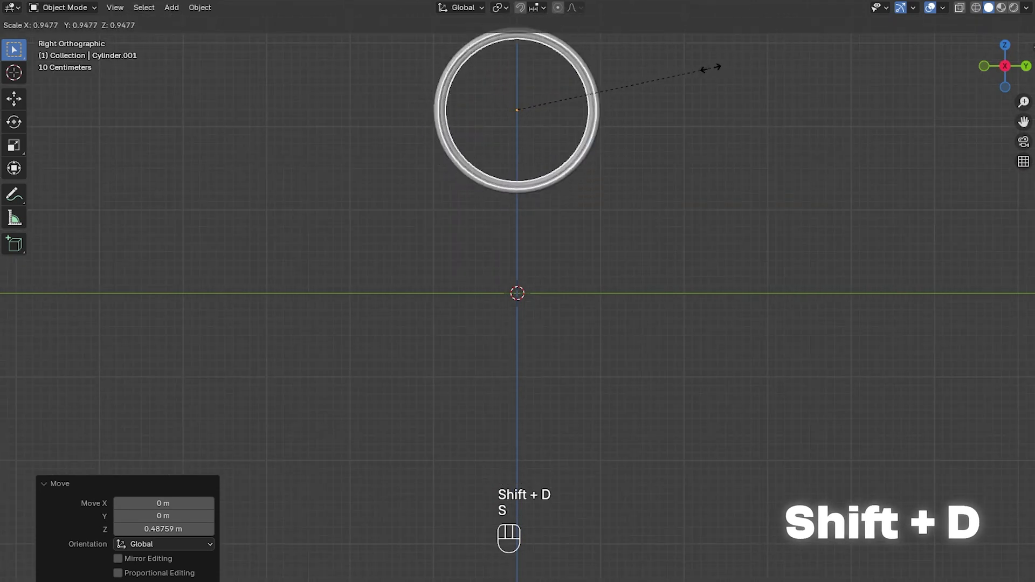
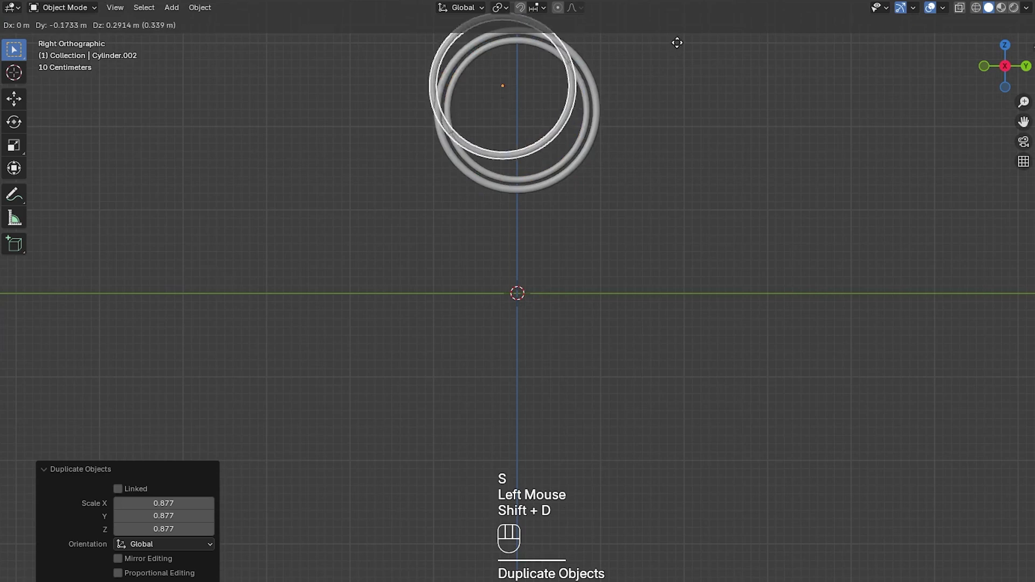
{"action": "key", "text": "s"}
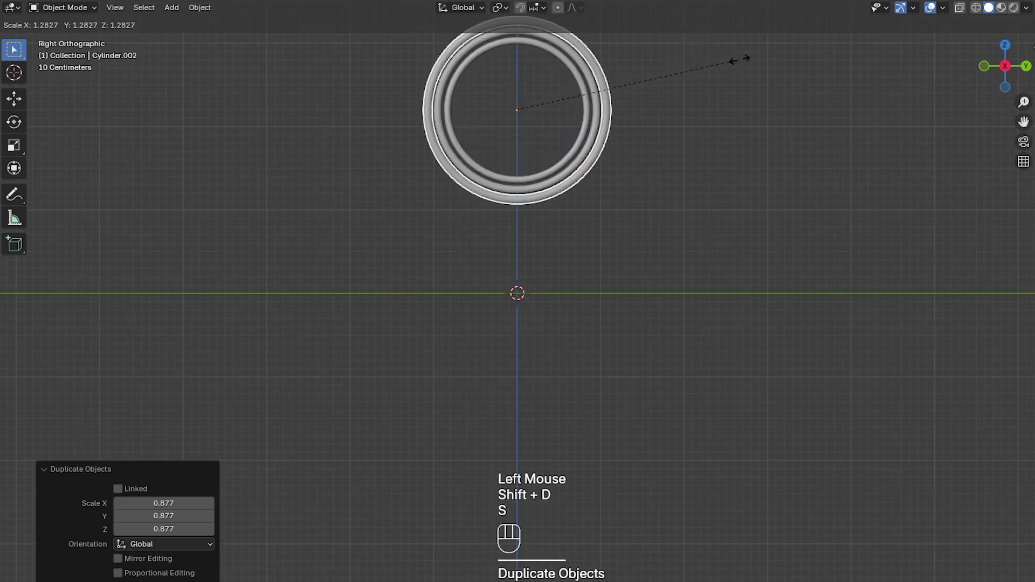
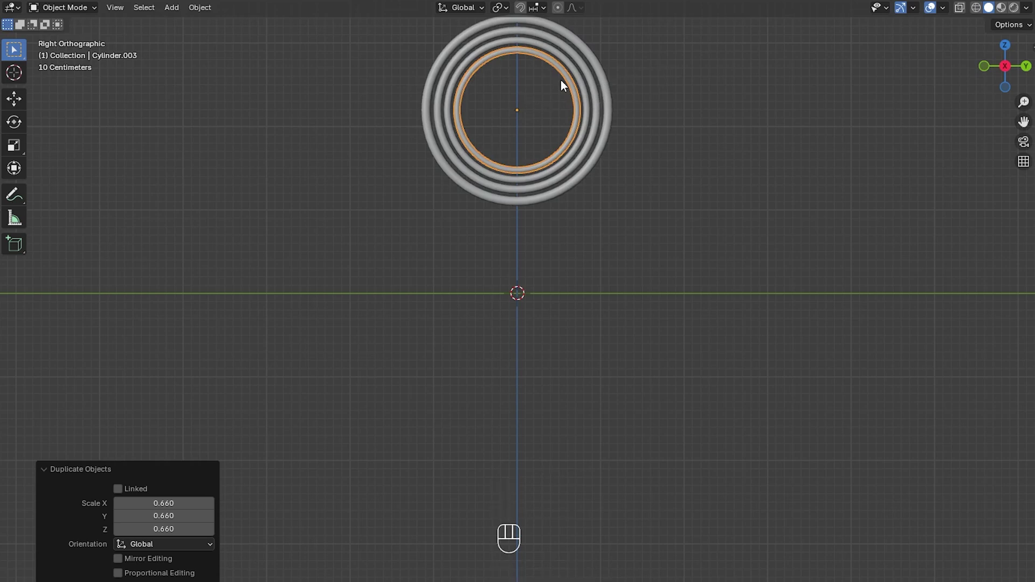
- Tilt each nested ring on a different axis to form a gyroscope shape
{"action": "key", "text": "r"}
{"action": "key", "text": "r"}
{"action": "left_click", "coordinate": [612, 42]}
{"action": "left_click", "coordinate": [571, 68]}
{"action": "key", "text": "r"}
{"action": "key", "text": "r"}
{"action": "left_click", "coordinate": [608, 572]}
{"action": "left_click", "coordinate": [589, 71]}
{"action": "key", "text": "r"}
{"action": "key", "text": "r"}
{"action": "double_click", "coordinate": [599, 80]}
{"action": "key", "text": "r"}
{"action": "key", "text": "r"}
{"action": "left_click", "coordinate": [656, 95]}
- Select the innermost ring and snap the 3D cursor to it
{"action": "middle_click", "coordinate": [564, 186]}
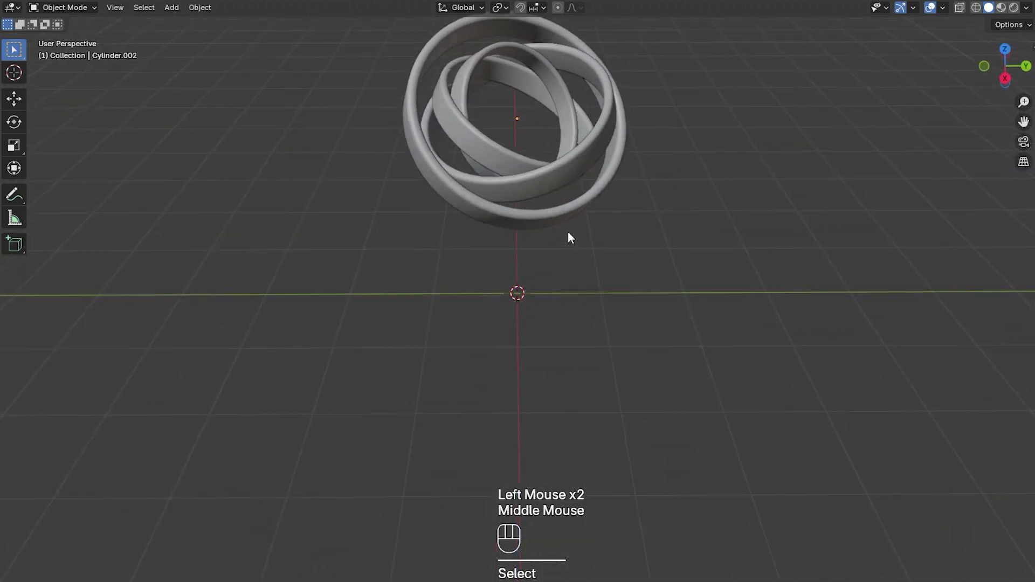
{"action": "left_click_drag", "start_coordinate": [542, 64], "coordinate": [585, 82]}
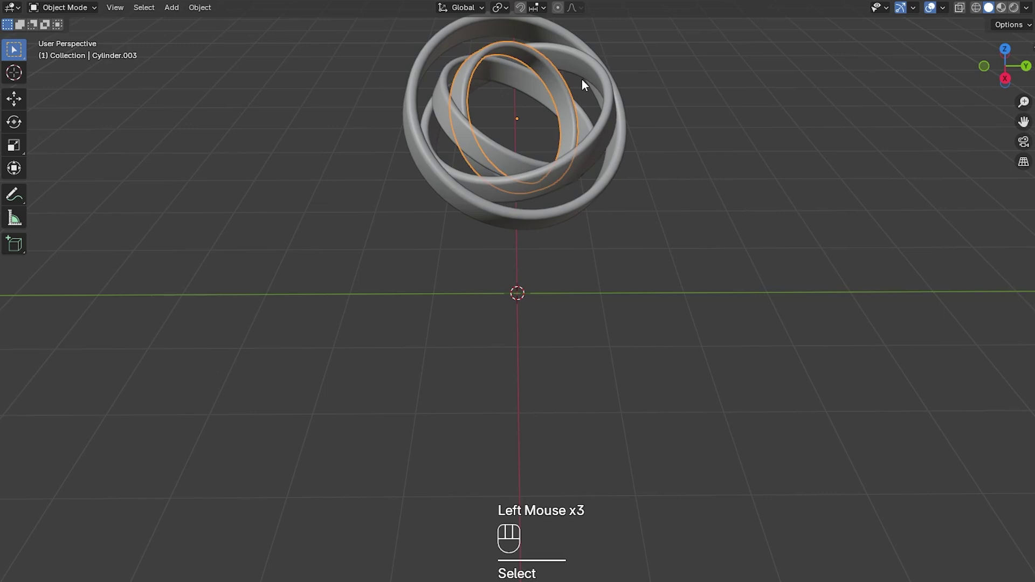
{"action": "key", "text": "shift+s"}
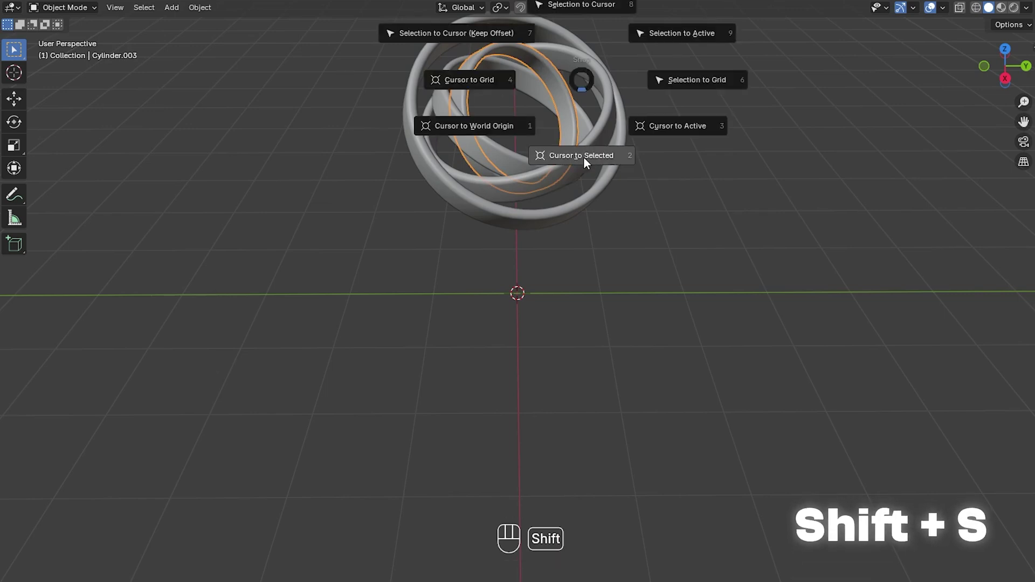
{"action": "middle_click", "coordinate": [592, 162]}
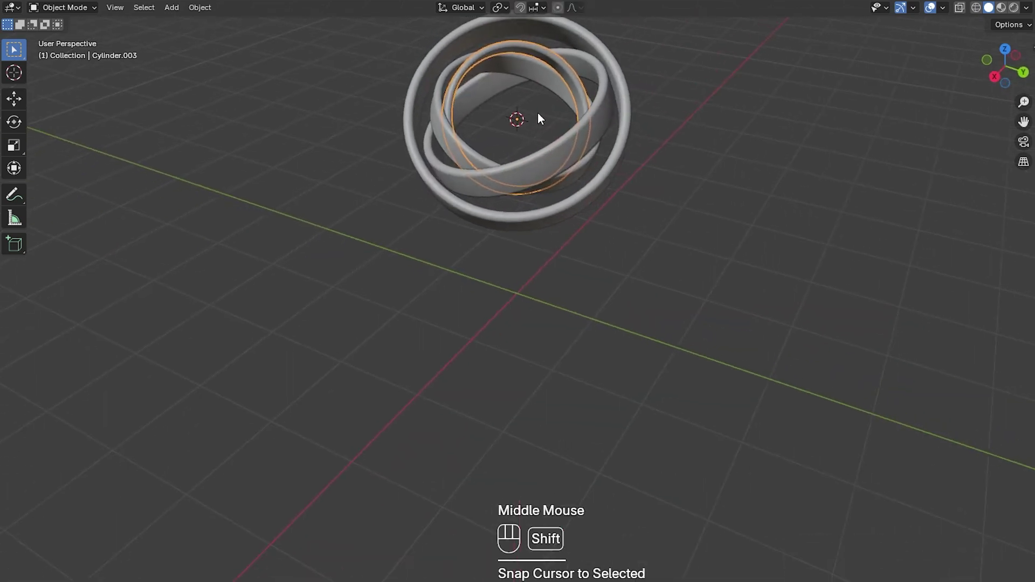
- Add a UV sphere at the cursor and shade it smooth
{"action": "key", "text": "shift+a"}
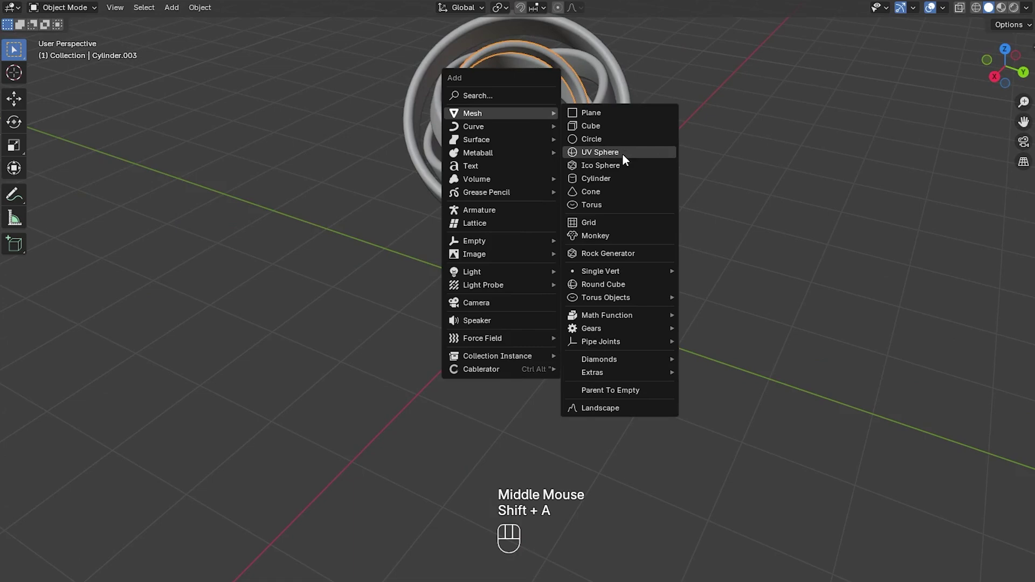
{"action": "middle_click", "coordinate": [628, 165]}
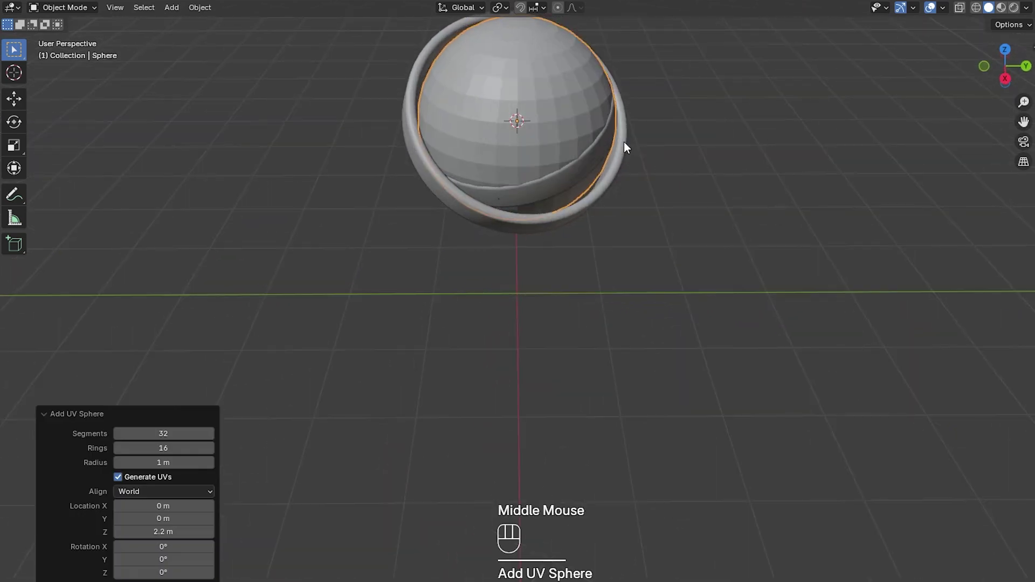
{"action": "right_click", "coordinate": [561, 96]}
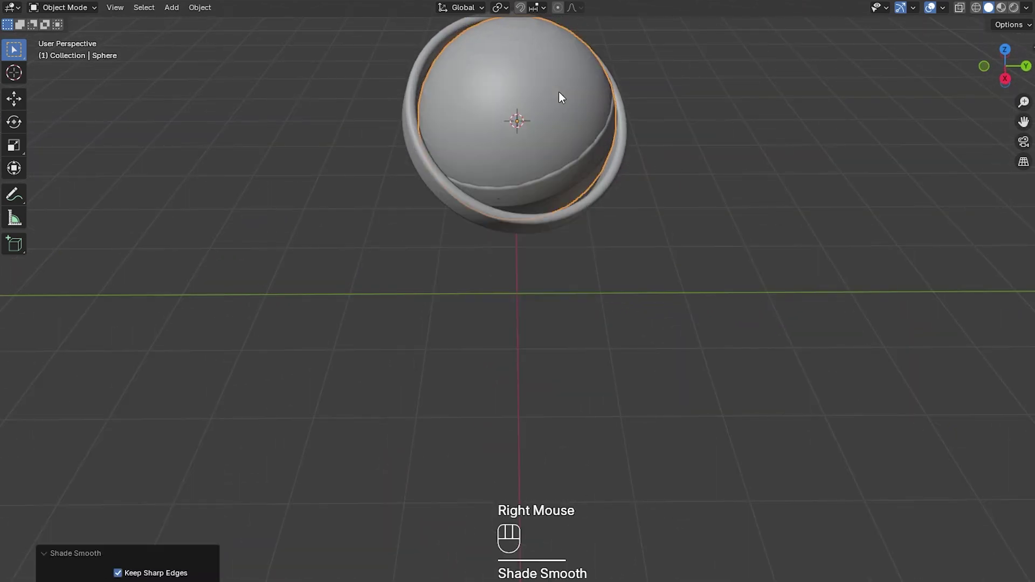
- Scale the sphere down in two passes so it fits inside the innermost ring
{"action": "key", "text": "s"}
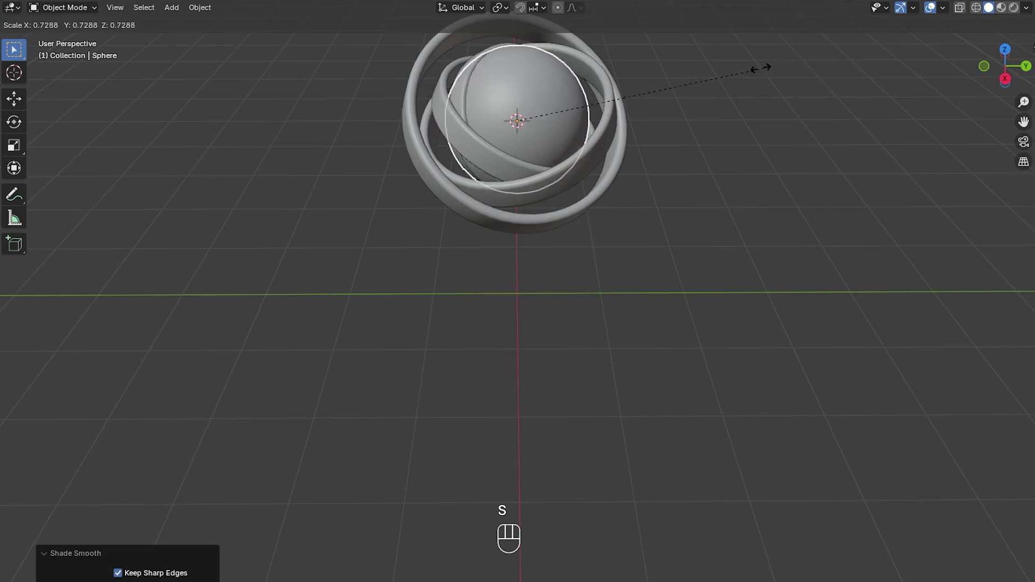
{"action": "left_click", "coordinate": [681, 79]}
{"action": "middle_click", "coordinate": [684, 82]}
{"action": "key", "text": "s"}
{"action": "left_click", "coordinate": [651, 82]}
{"action": "middle_click", "coordinate": [672, 90]}
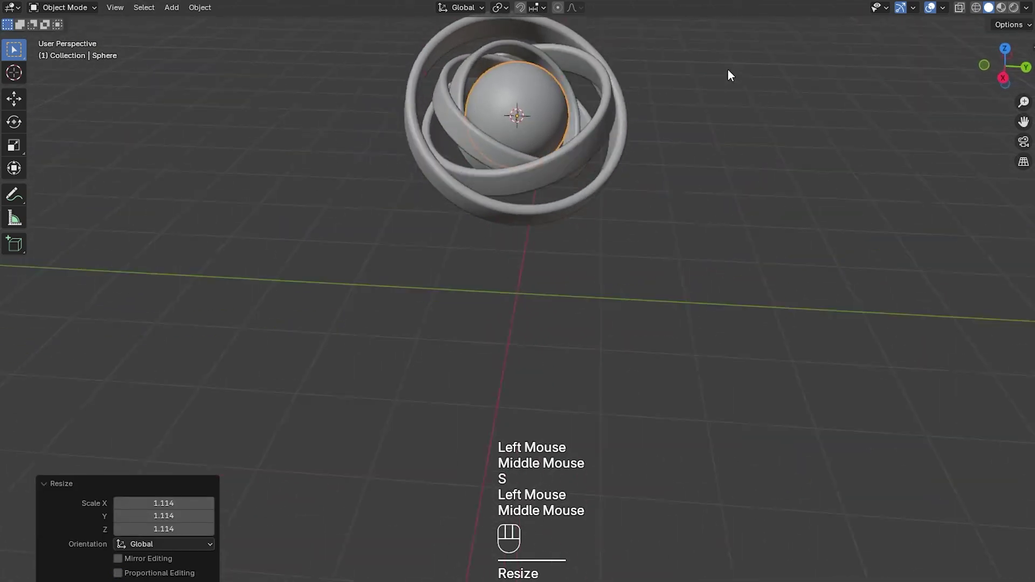
{"action": "middle_click", "coordinate": [750, 157]}
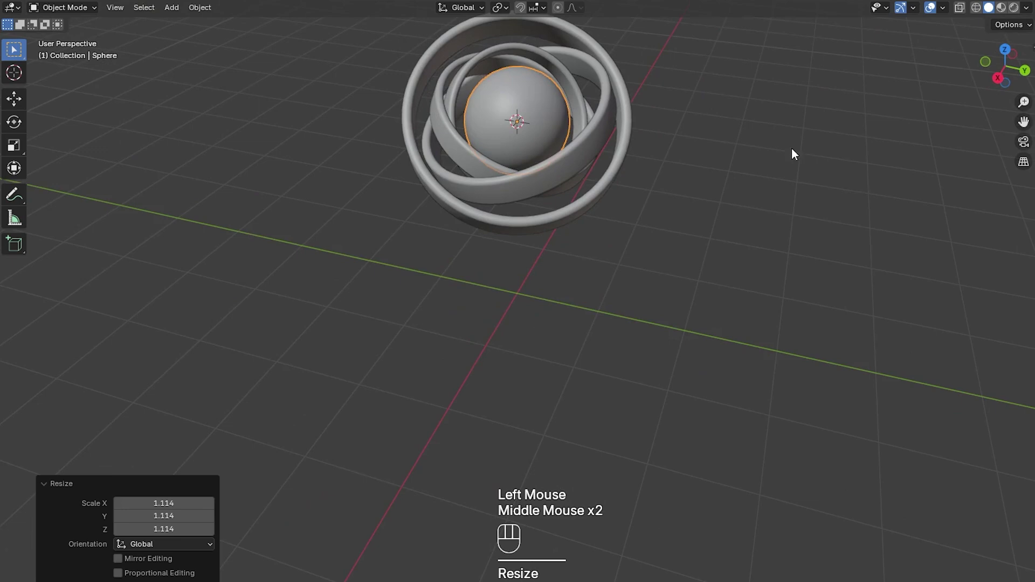
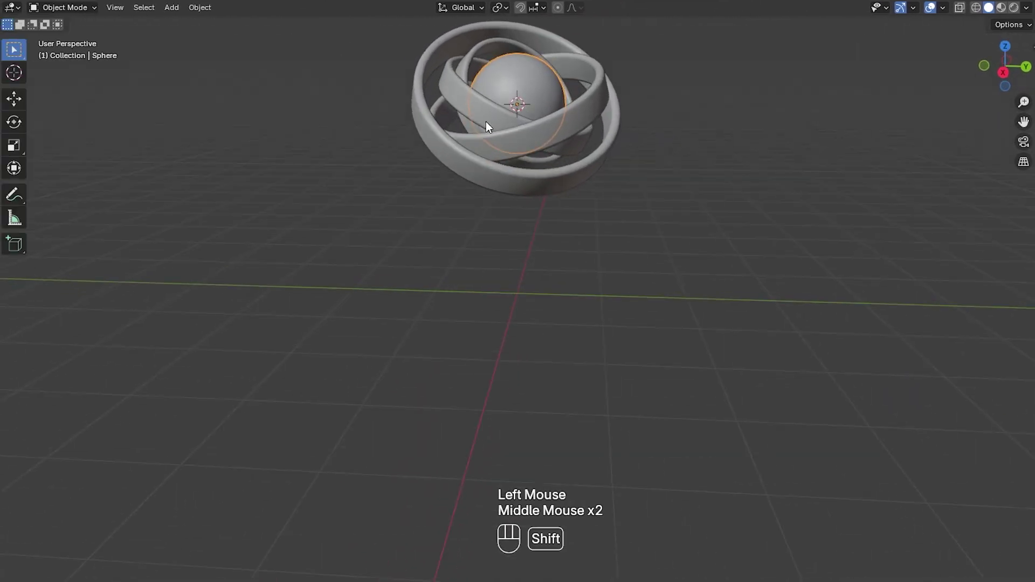
- Add a plane at the cursor, then delete it as it sits at the gyroscope
{"action": "key", "text": "shift+a"}
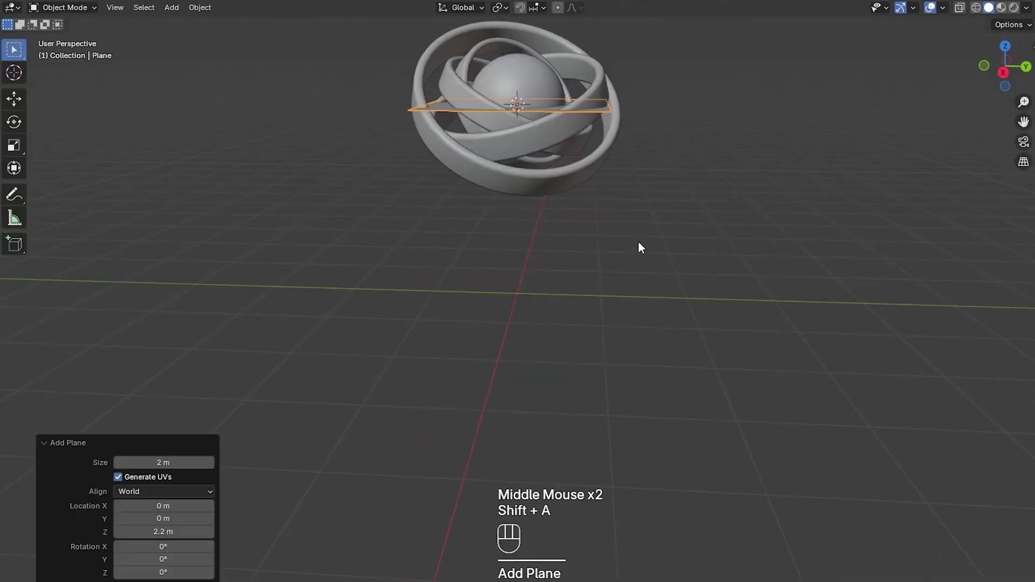
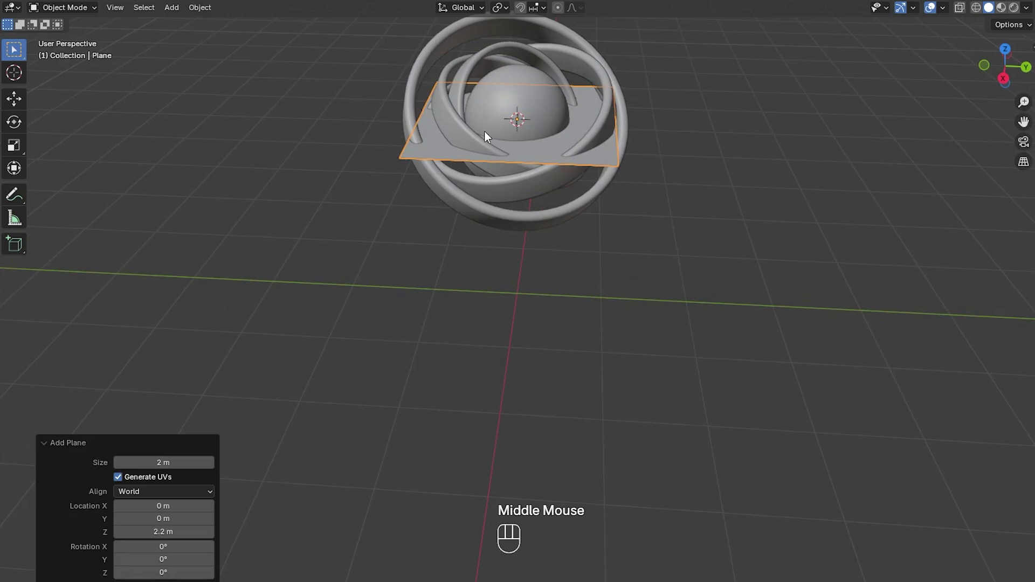
{"action": "middle_click", "coordinate": [561, 296]}
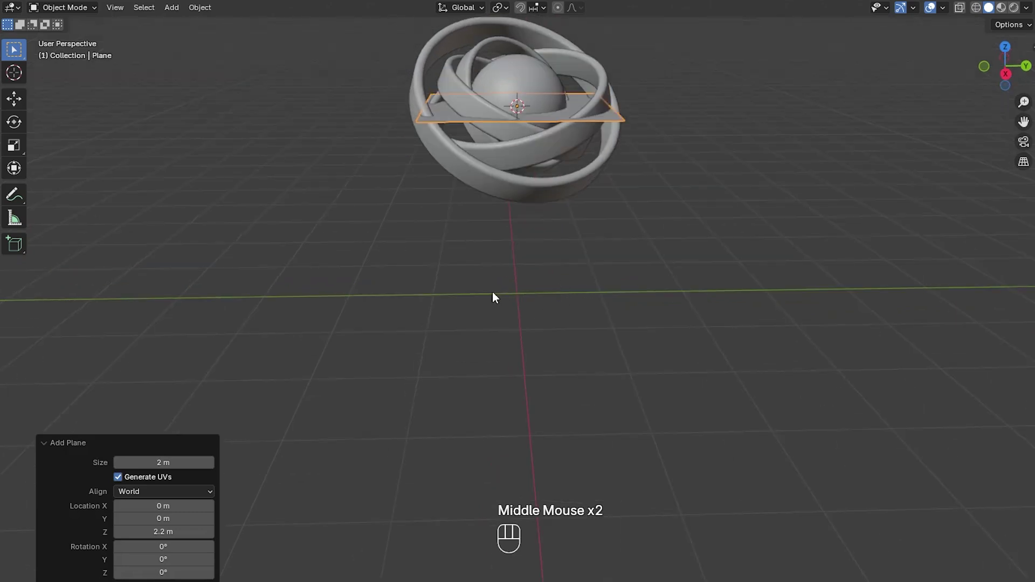
{"action": "key", "text": "x"}
- Snap the 3D cursor to the world origin, re-add the plane and scale it up as a ground floor
{"action": "key", "text": "shift+a"}
{"action": "key", "text": "shift+s"}
{"action": "key", "text": "shift+s"}
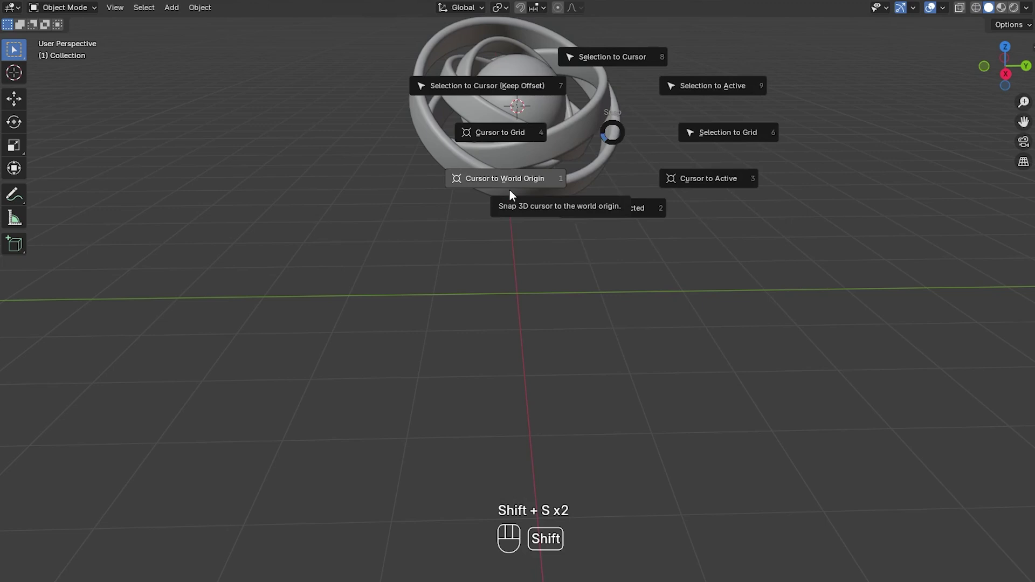
{"action": "key", "text": "shift+a"}
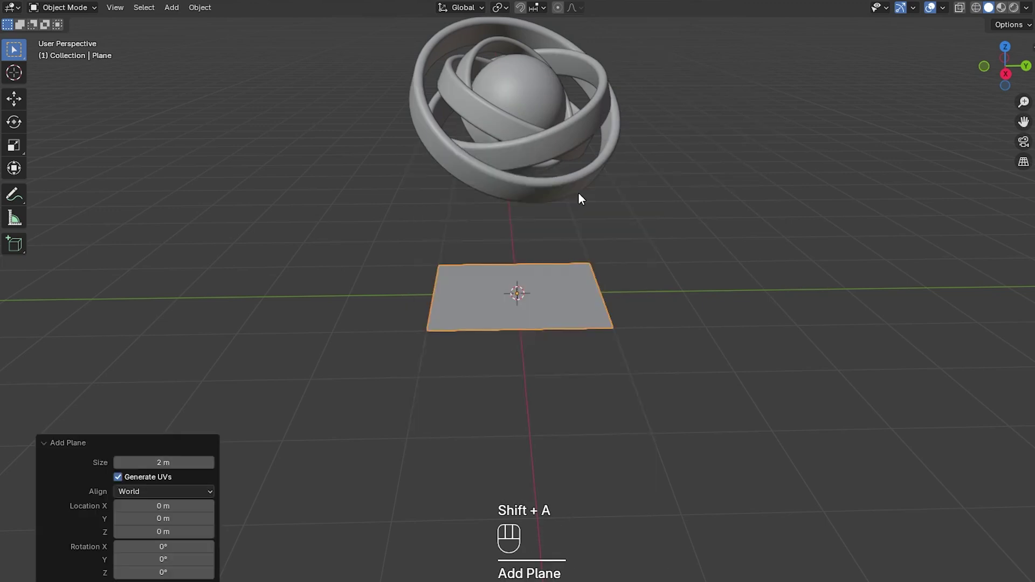
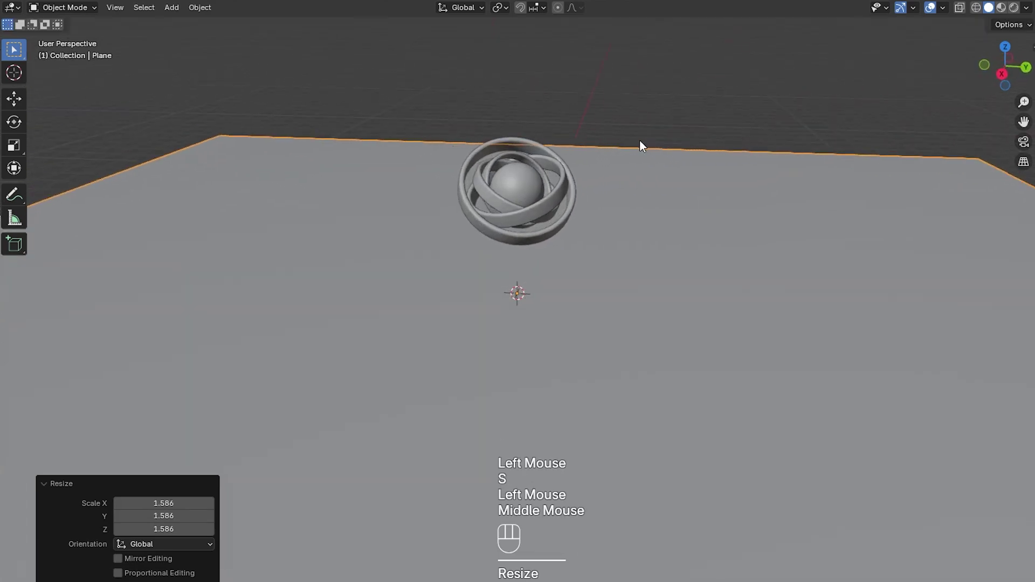
{"action": "middle_click", "coordinate": [624, 154]}
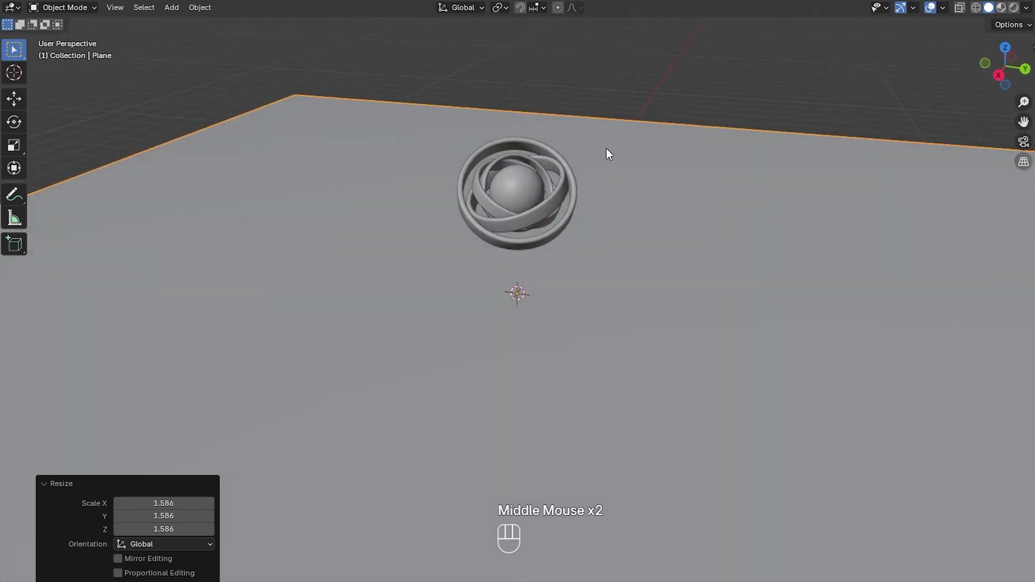
- Extrude the plane into walls and bevel the floor-to-wall edge with 16 segments
{"action": "key", "text": "Tab"}
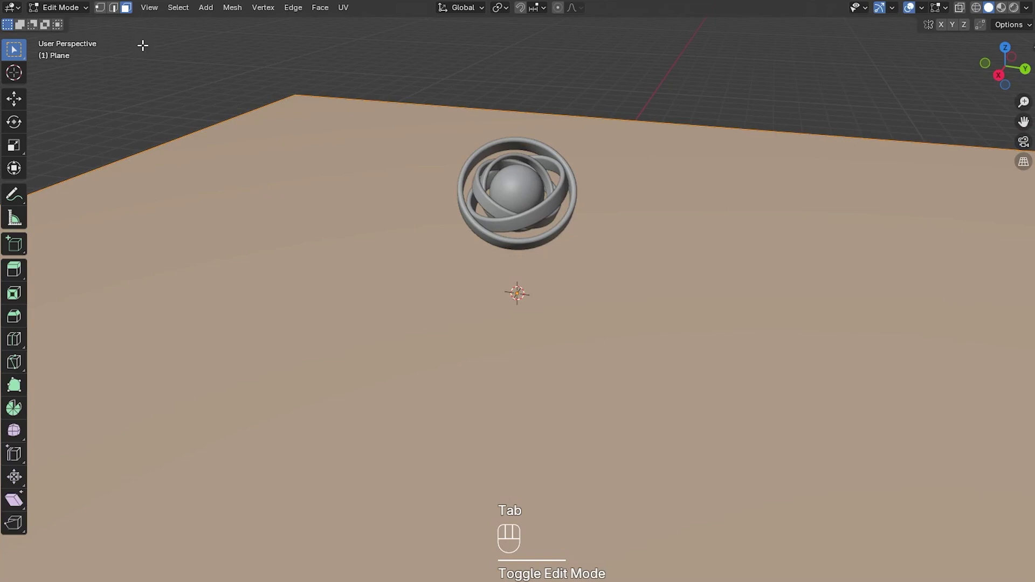
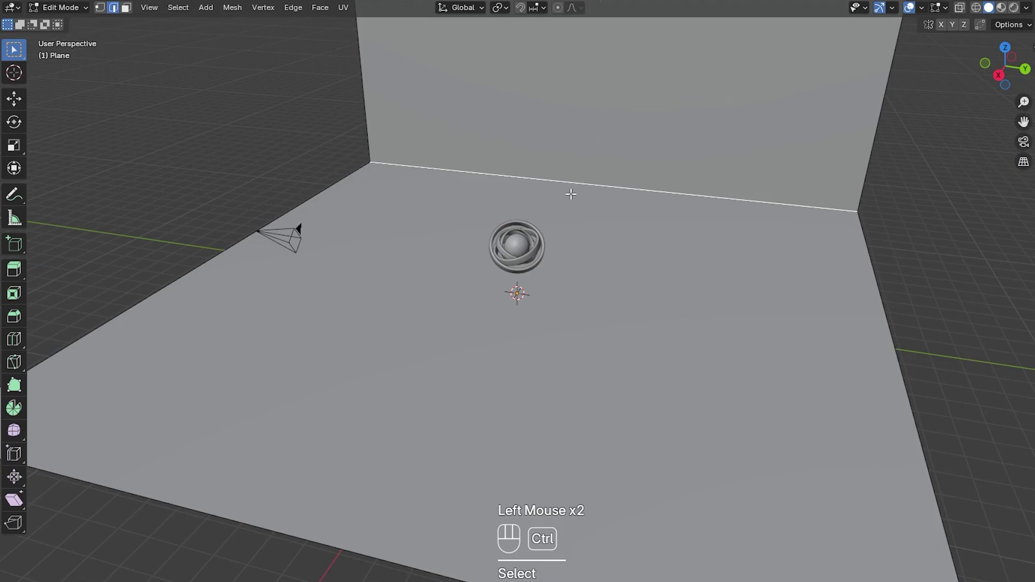
{"action": "key", "text": "ctrl+b"}
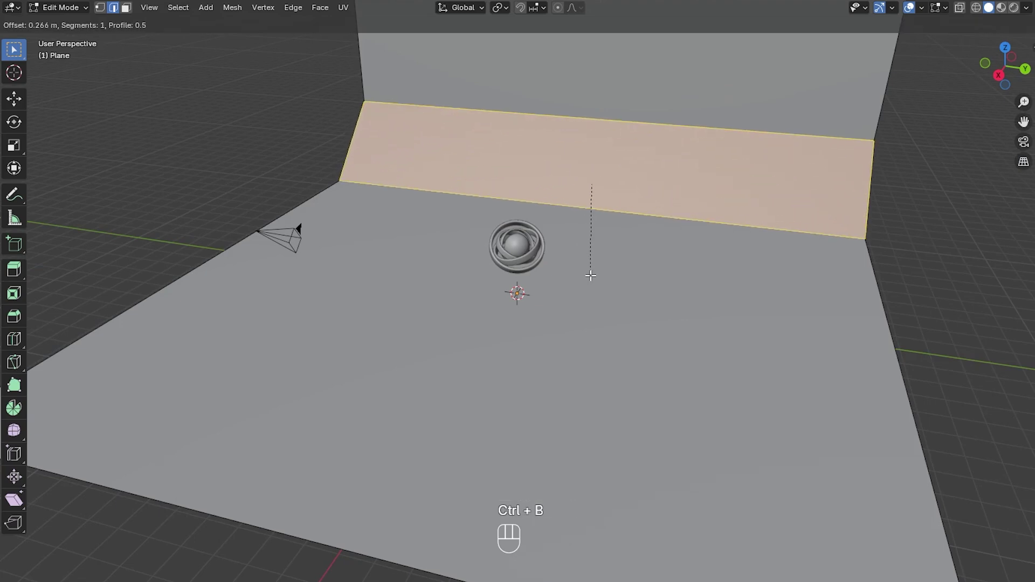
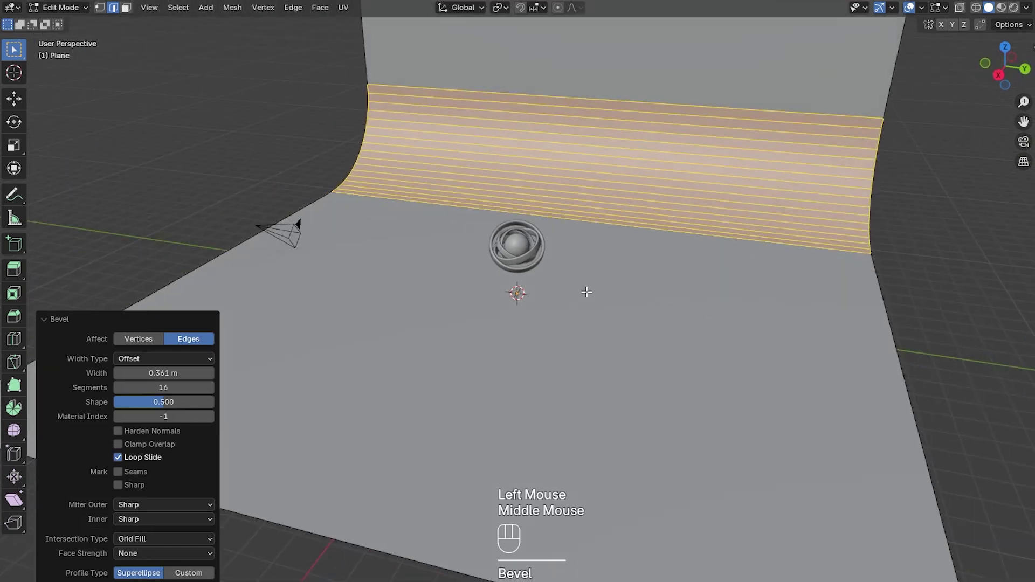
{"action": "key", "text": "Tab"}
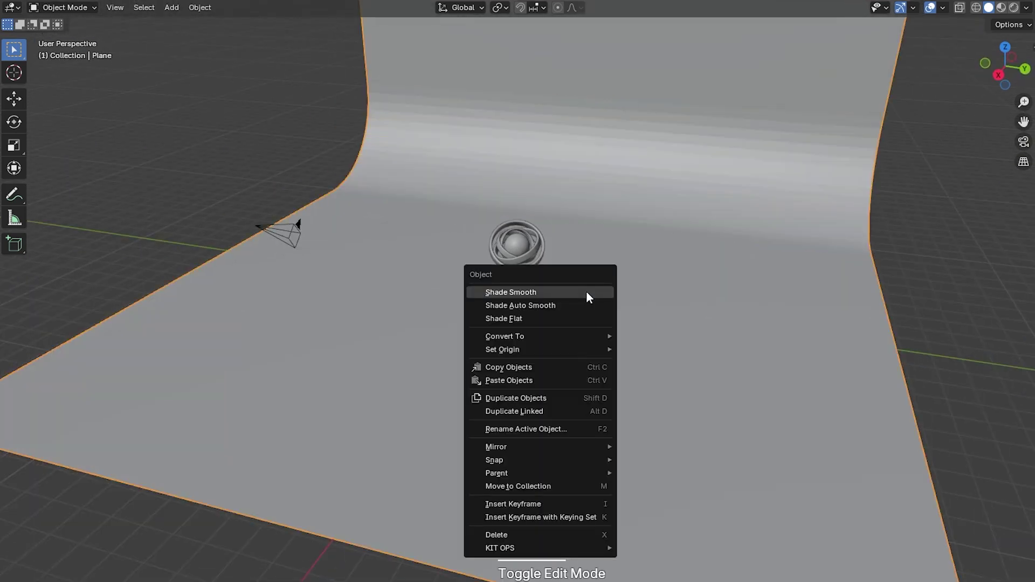
{"action": "key", "text": "Tab"}
- Shade the backdrop smooth
{"action": "right_click", "coordinate": [591, 297]}
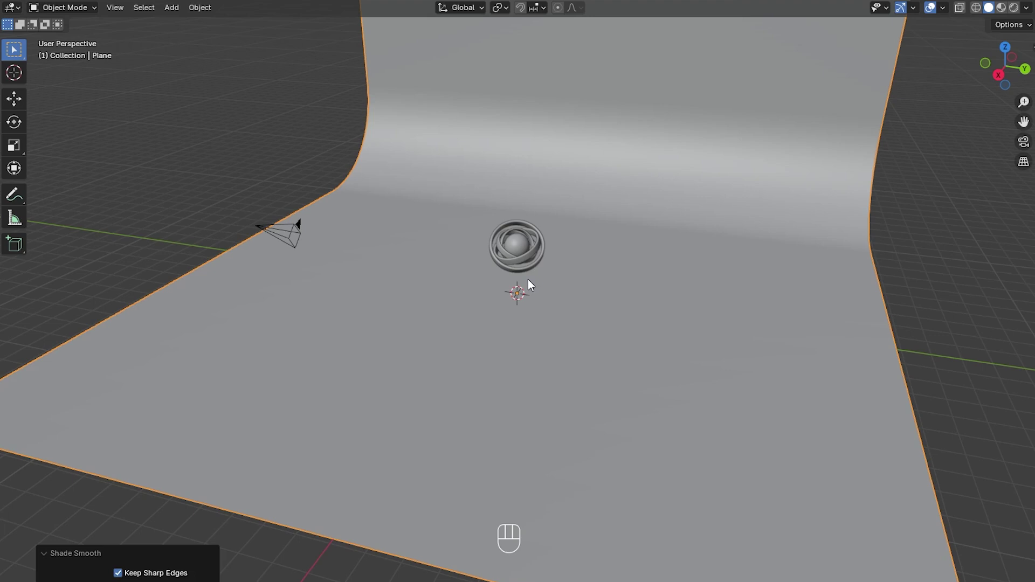
{"action": "left_click", "coordinate": [295, 236]}
{"action": "middle_click", "coordinate": [310, 244]}
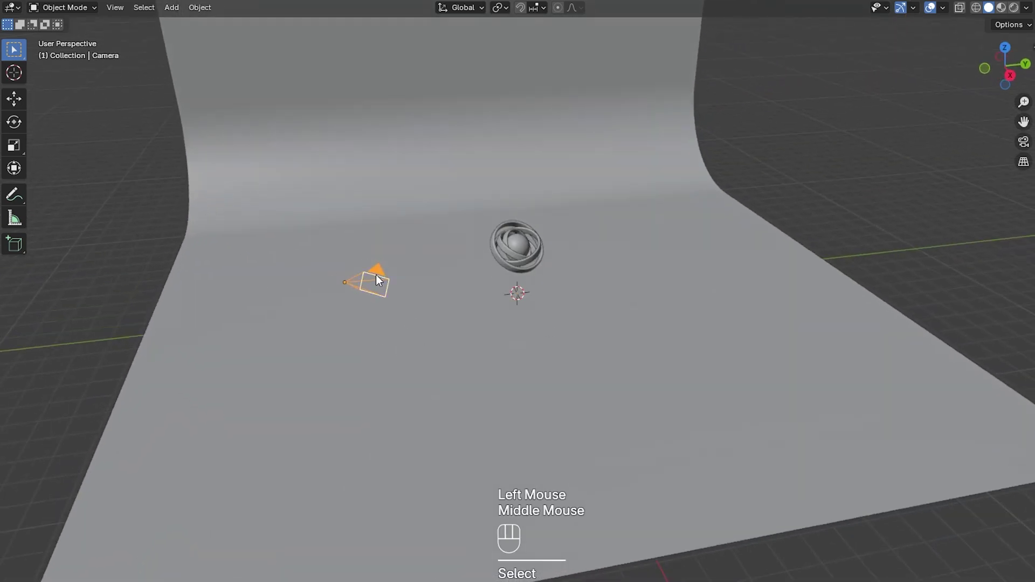
- Clear the camera's rotation and location so it sits at the world origin
{"action": "key", "text": "alt+r"}
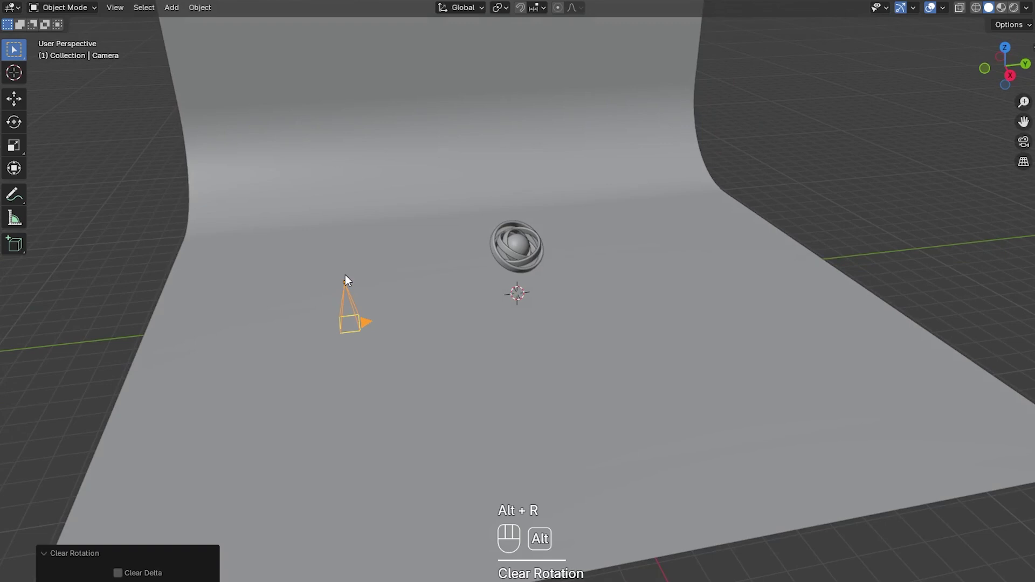
{"action": "key", "text": "alt+g"}
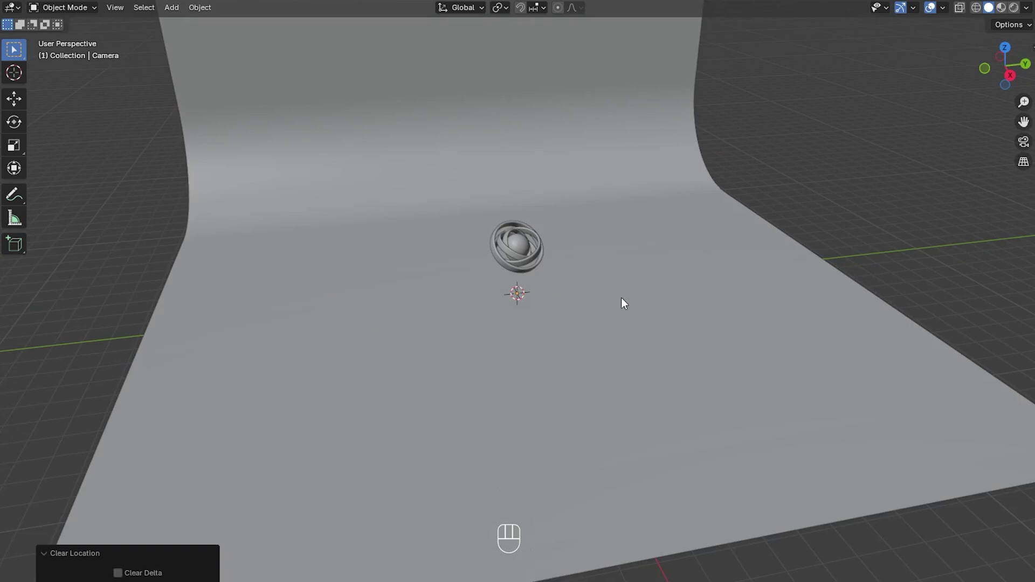
{"action": "middle_click", "coordinate": [628, 295]}
- Rotate the camera 90° about X and 90° about Z to face the backdrop
{"action": "key", "text": "r"}
{"action": "key", "text": "x"}
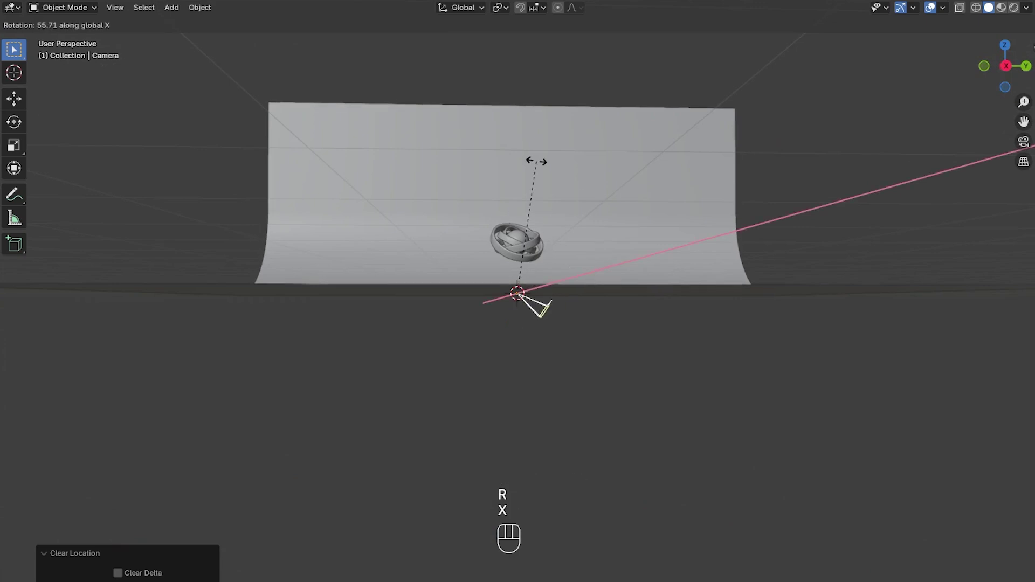
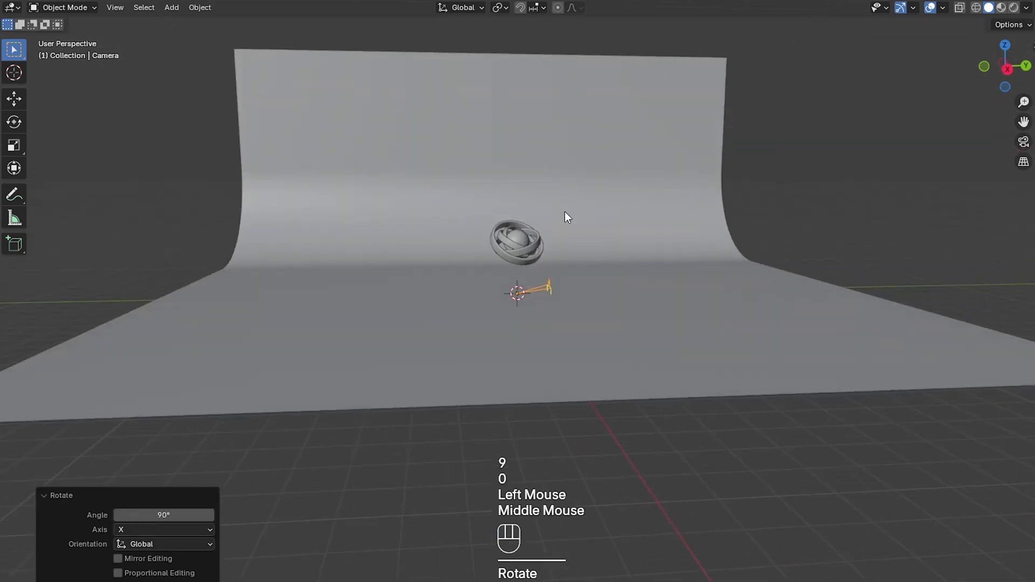
{"action": "key", "text": "r"}
{"action": "key", "text": "z"}
{"action": "key", "text": "9"}
{"action": "key", "text": "0"}
{"action": "left_click", "coordinate": [566, 215]}
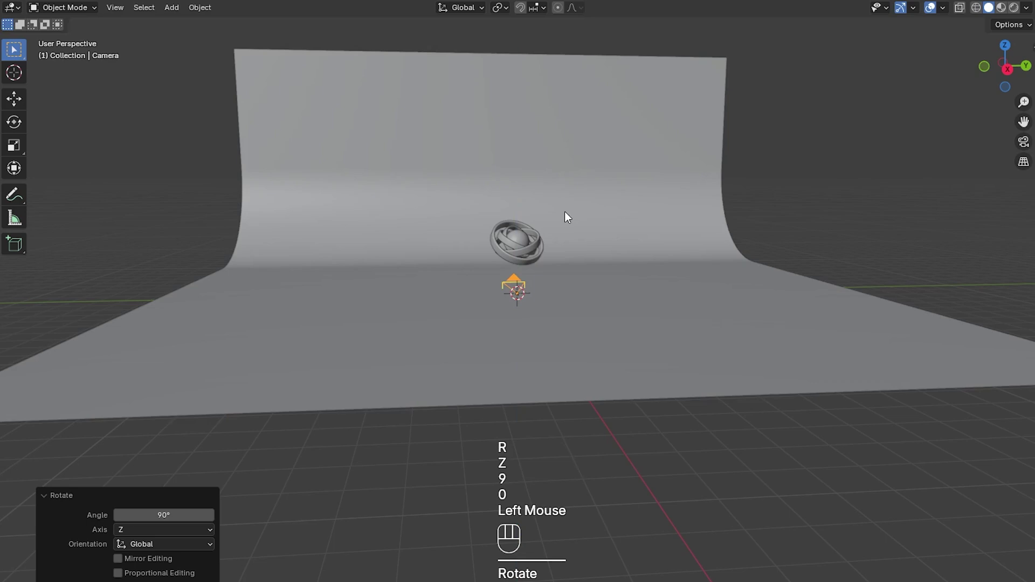
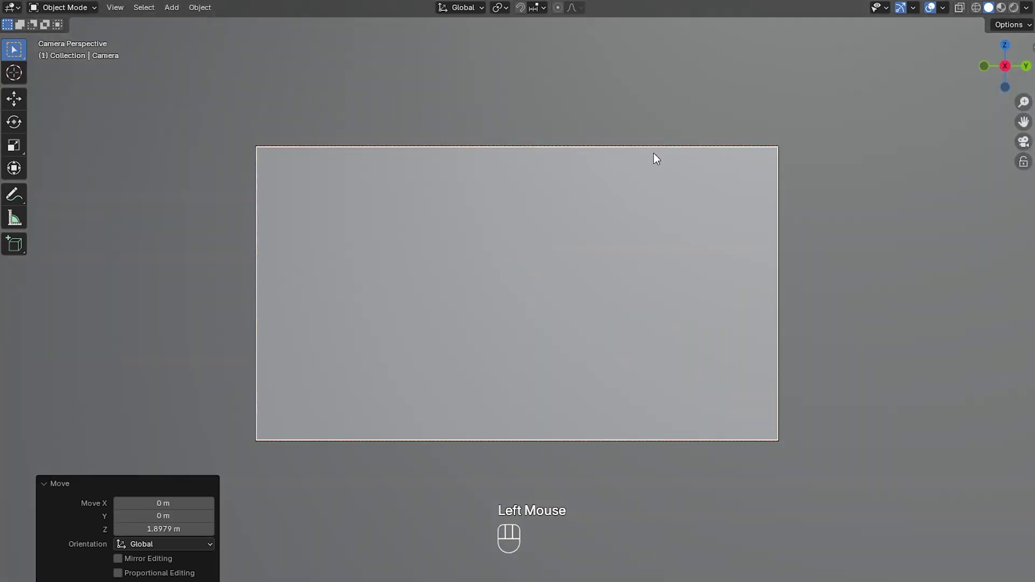
- Pull the camera back along the X axis away from the gyroscope
{"action": "key", "text": "g"}
{"action": "key", "text": "x"}
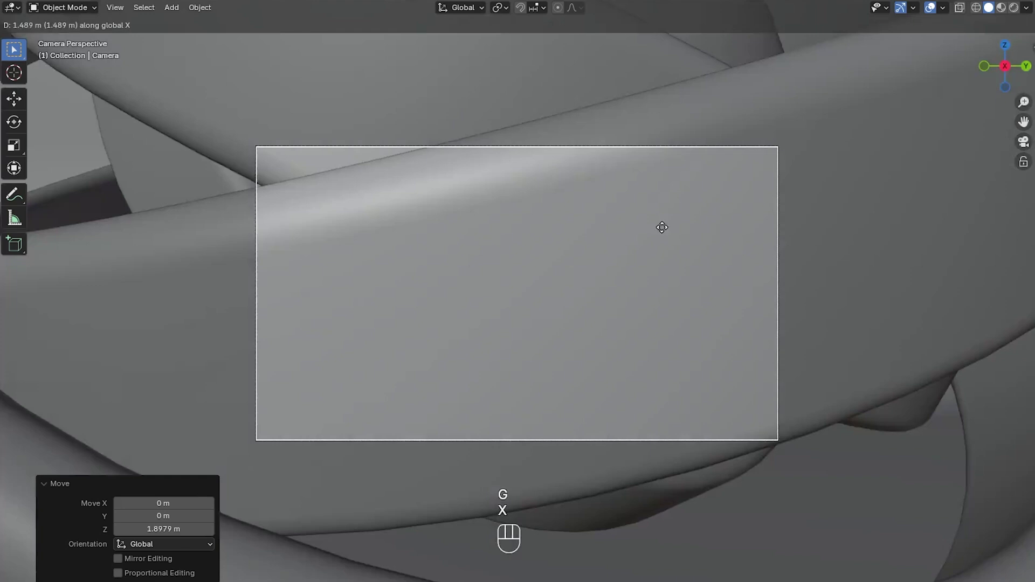
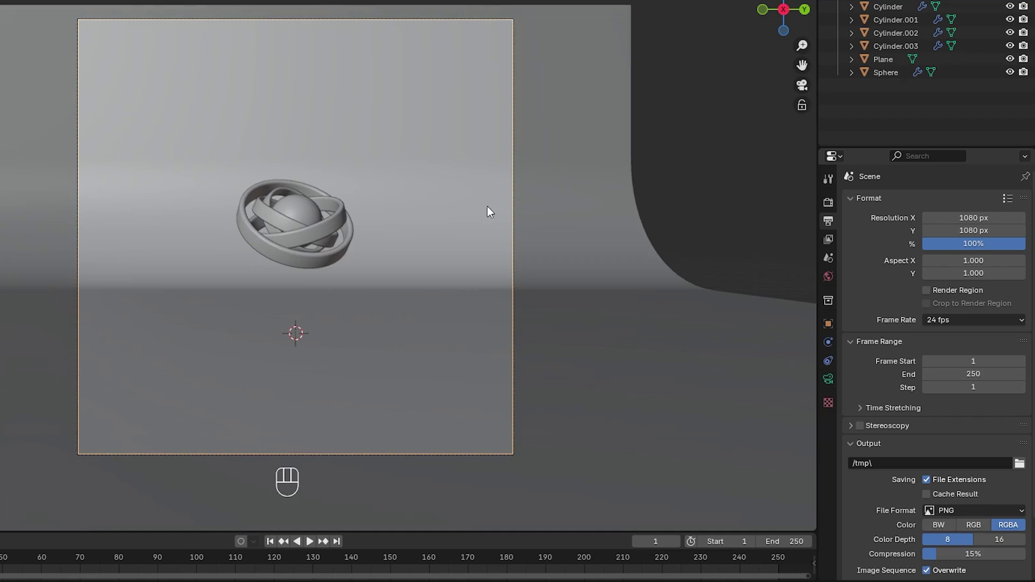
{"action": "key", "text": "g"}
{"action": "key", "text": "x"}
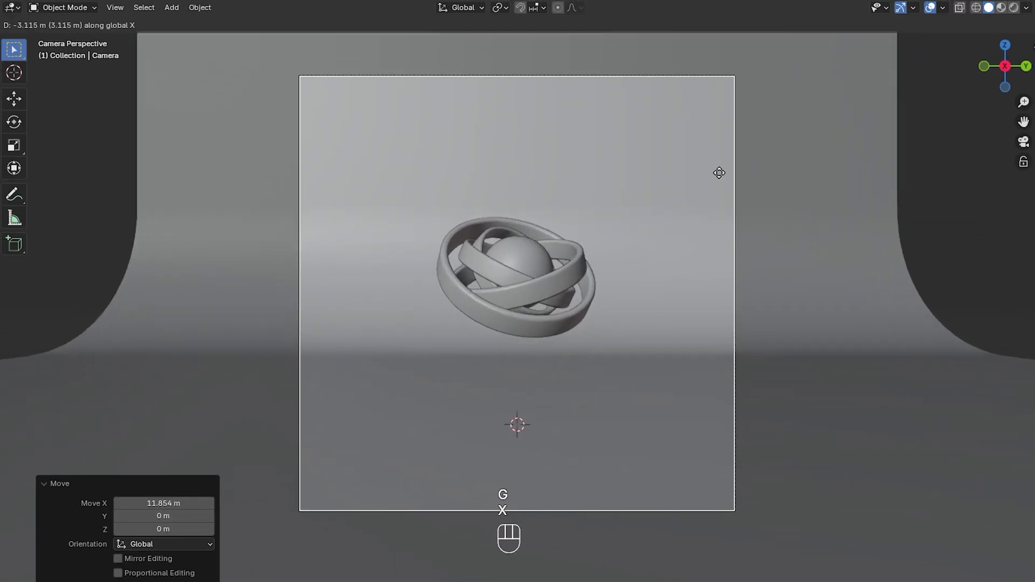
{"action": "left_click", "coordinate": [717, 181]}
- Lower the camera along Z so the gyroscope sits centred in the square frame
{"action": "key", "text": "g"}
{"action": "key", "text": "z"}
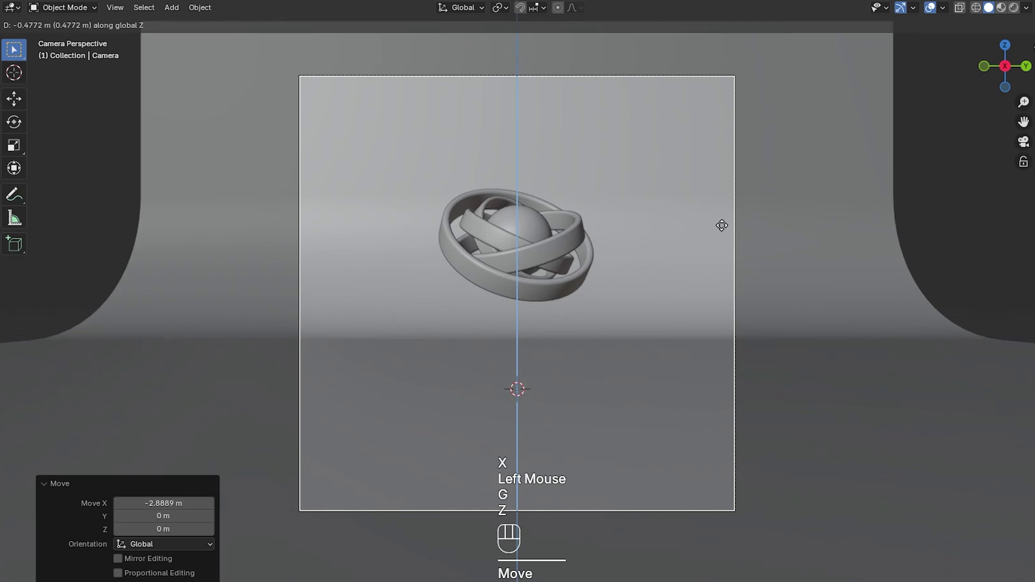
{"action": "left_click", "coordinate": [724, 229]}
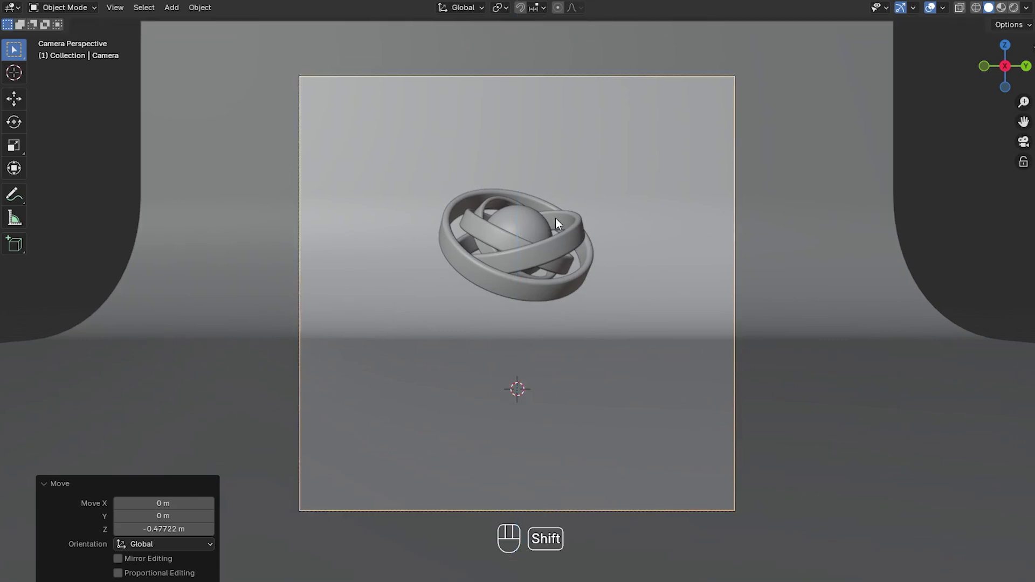
- Add a 64-vertex cylinder at the origin and flatten it along Z into a short pedestal
{"action": "key", "text": "shift+a"}
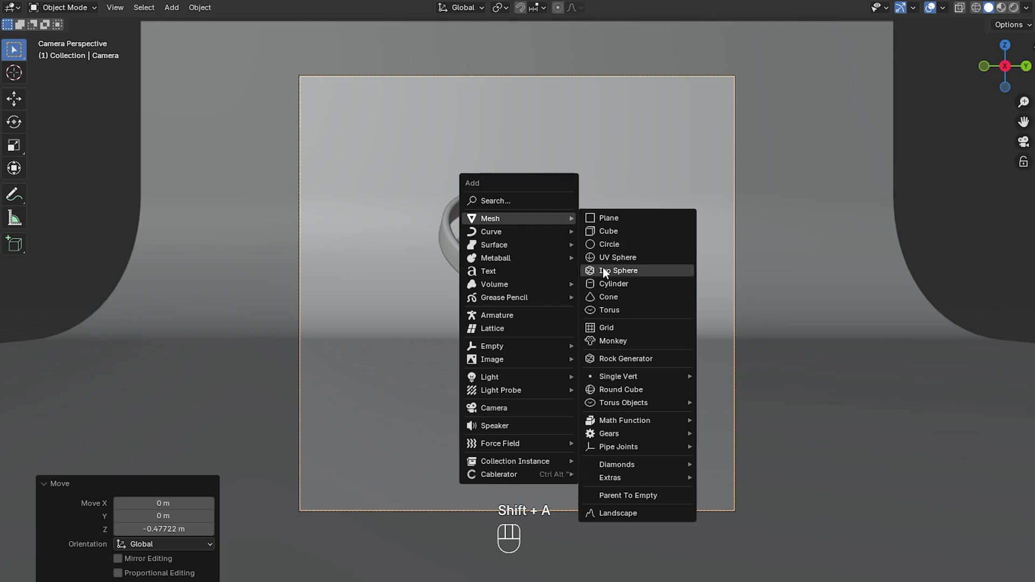
{"action": "key", "text": "s"}
{"action": "key", "text": "z"}
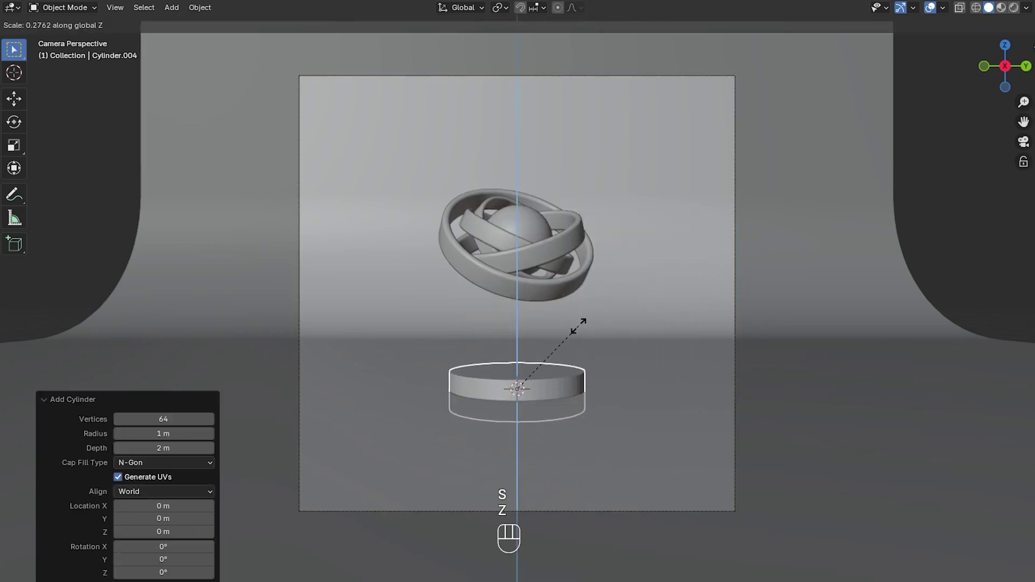